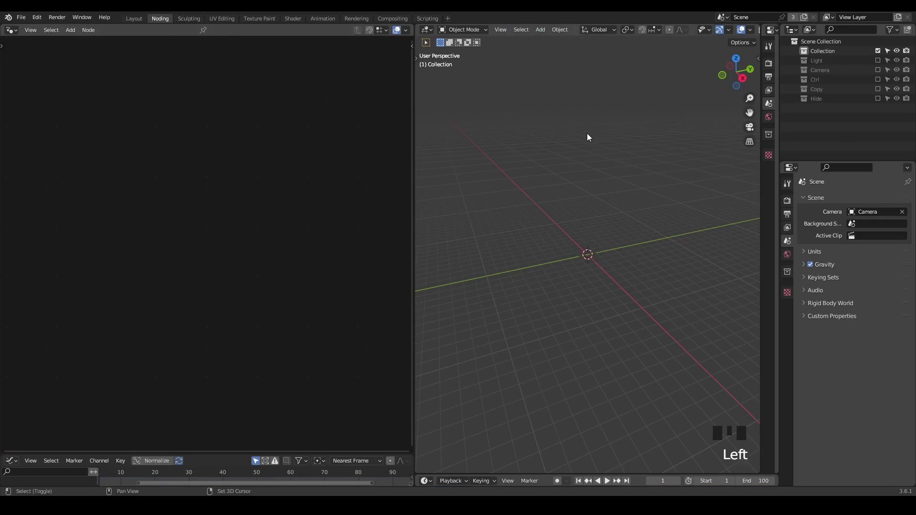
Step: Add a plane with a Geometry Nodes modifier and start its node tree
key("shift+a")
left_click_drag(201, 31, 85, 243)
key("x")
key("ctrl+a")
Step: Wire an Ico Sphere node with 6 subdivisions into the Group Output
left_click(114, 194)
scroll("up", 3)
left_click_drag(154, 230, 563, 283)
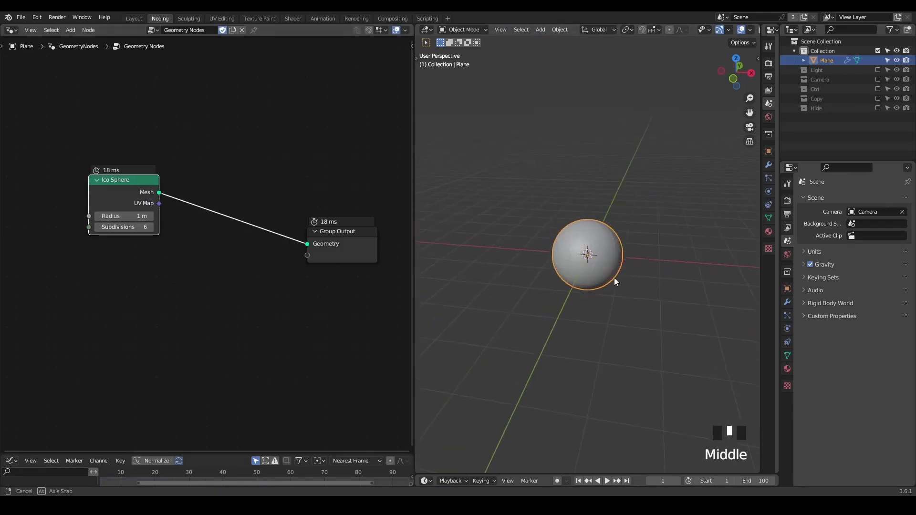
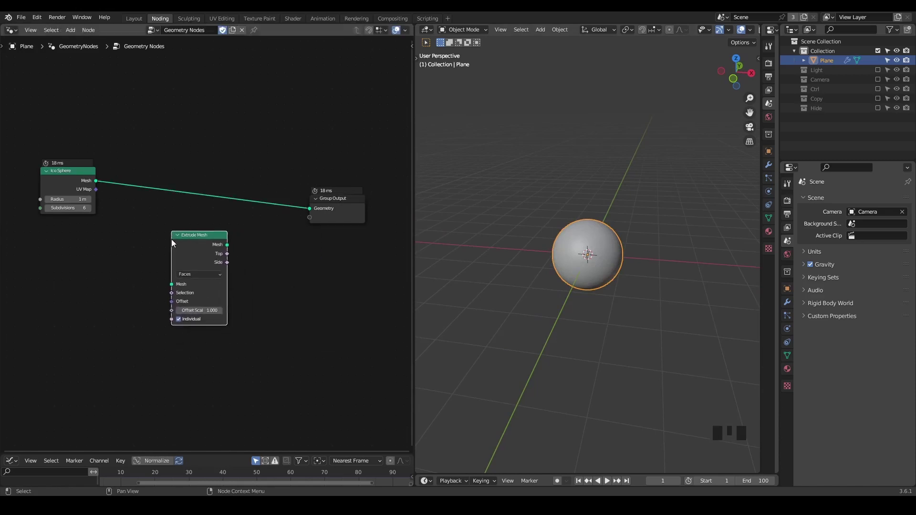
Step: Instance the ico sphere on 5 distributed surface points and add a G_Randomness node for scale
key("x")
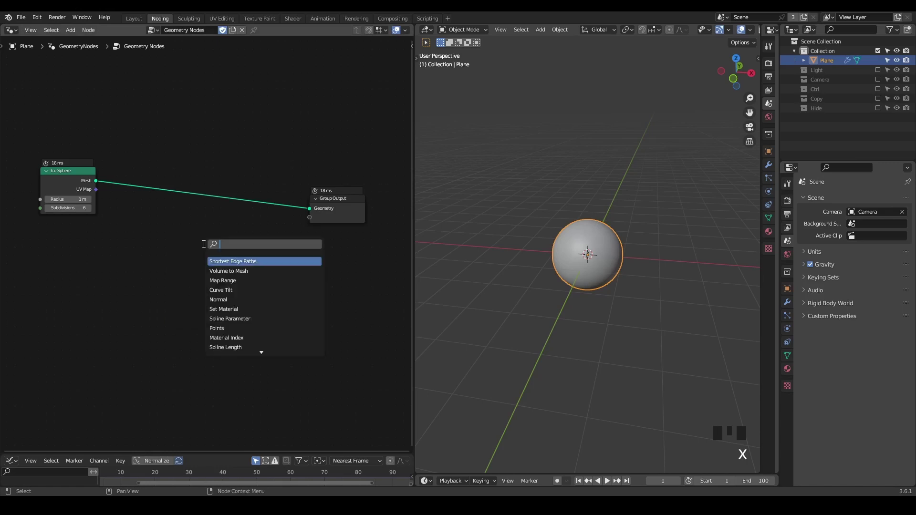
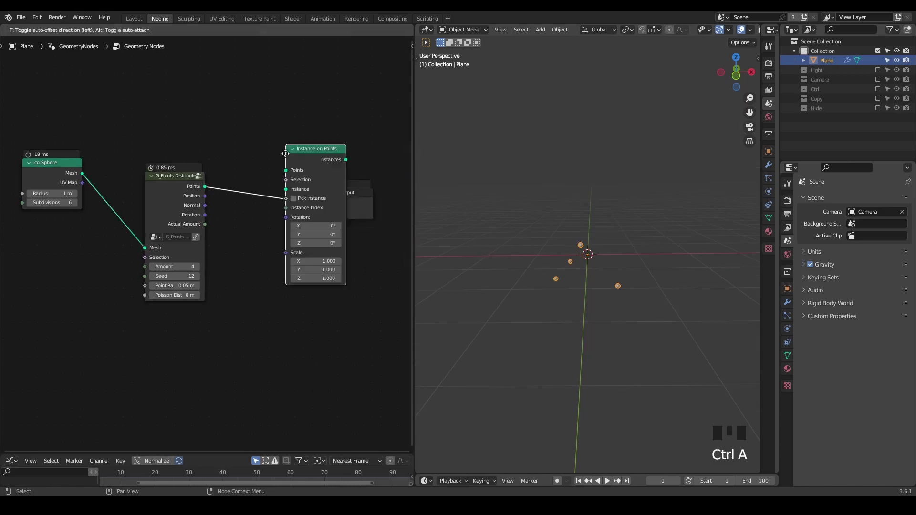
left_click_drag(223, 181, 292, 217)
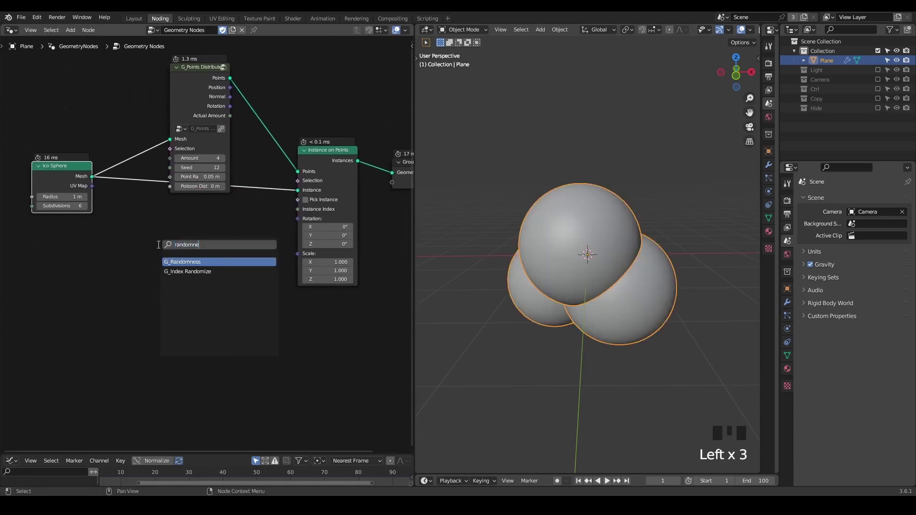
key("s")
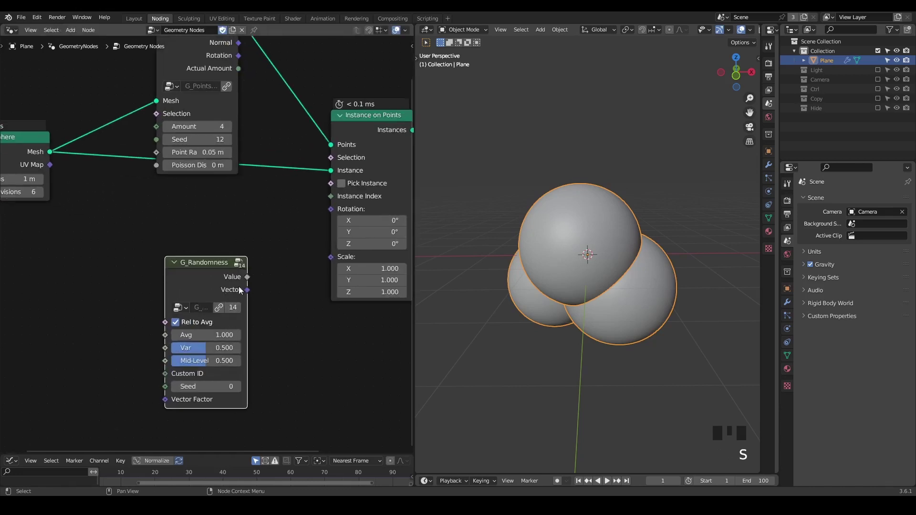
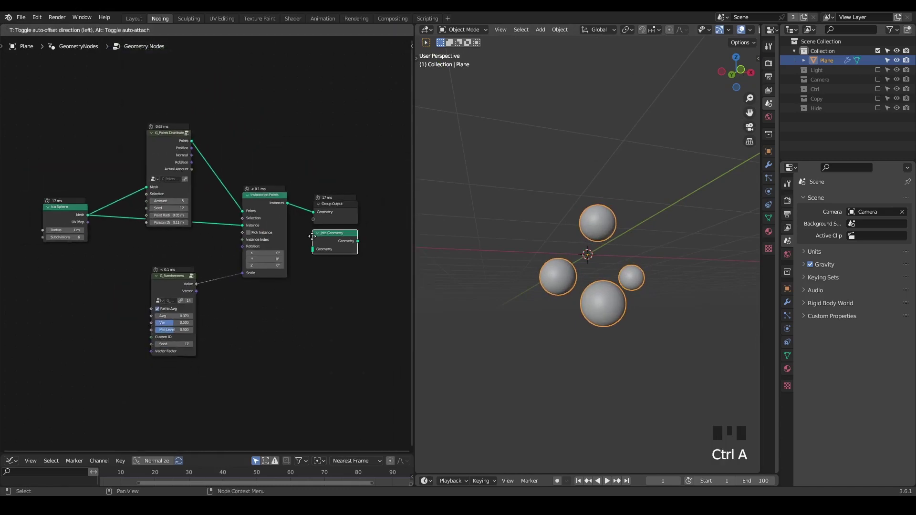
Step: Join the instanced spheres with the ico sphere mesh and collapse the instancing node's unused sockets
left_click_drag(65, 201, 321, 228)
left_click_drag(310, 140, 229, 230)
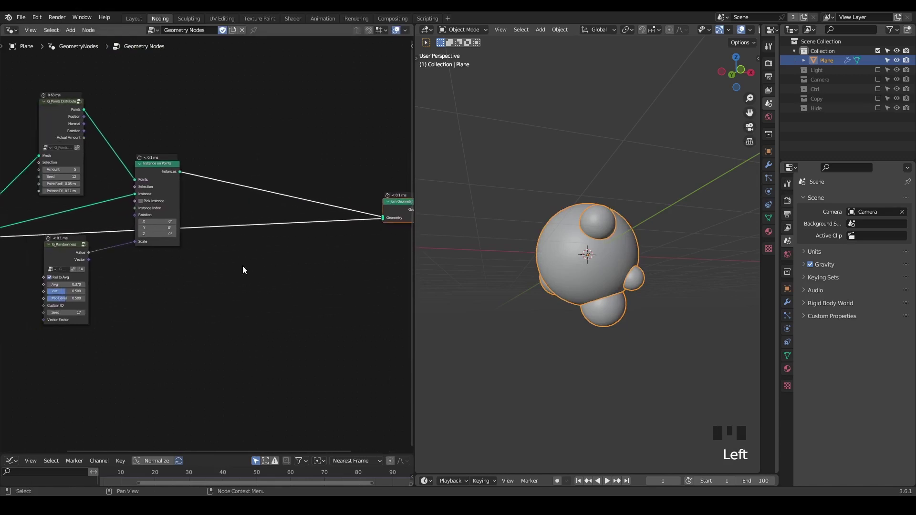
left_click(153, 183)
key("ctrl+h")
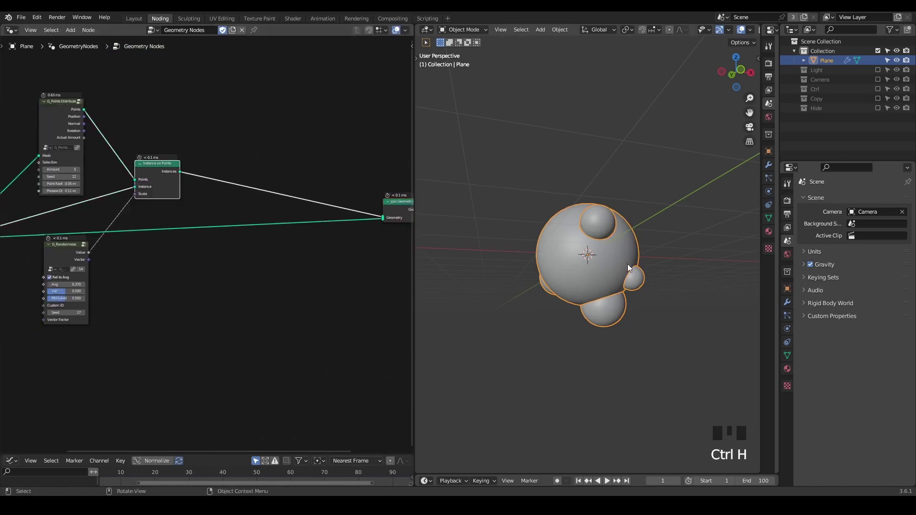
Step: Orbit the viewport to inspect the sphere studded with bulges
scroll("up", 3)
left_click_drag(593, 261, 659, 161)
left_click(659, 160)
left_click_drag(632, 222, 603, 187)
left_click_drag(603, 187, 651, 214)
key("d")
right_click(593, 162)
Step: Add Set Position, Realize Instances and Raycast, with Normal as ray direction and Hit Position driving the positions
key("d")
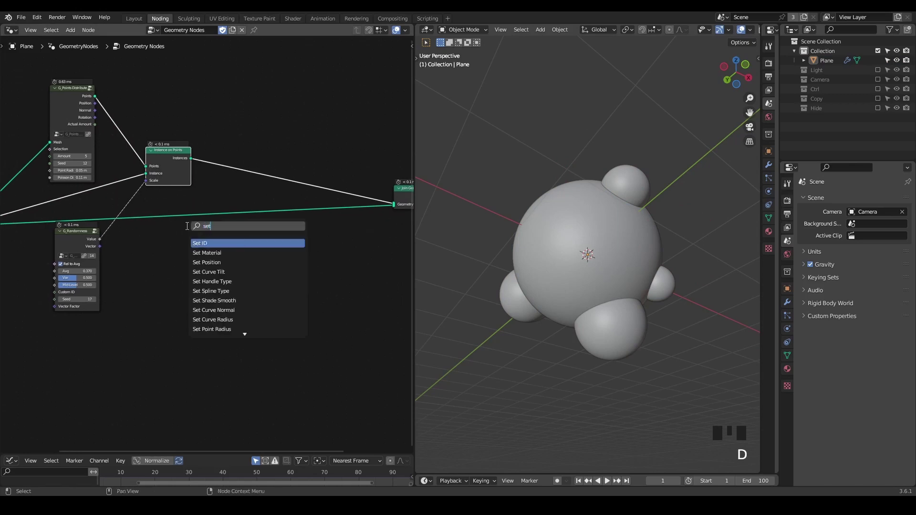
key("ctrl+a")
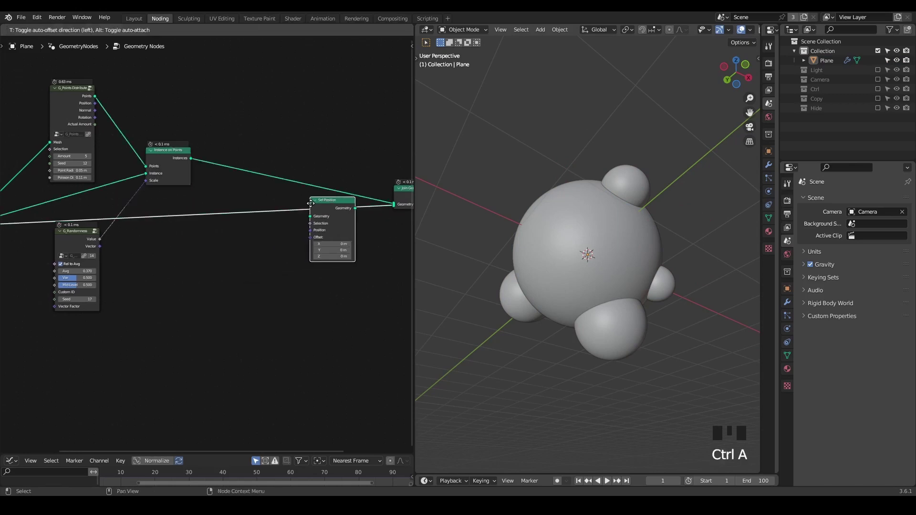
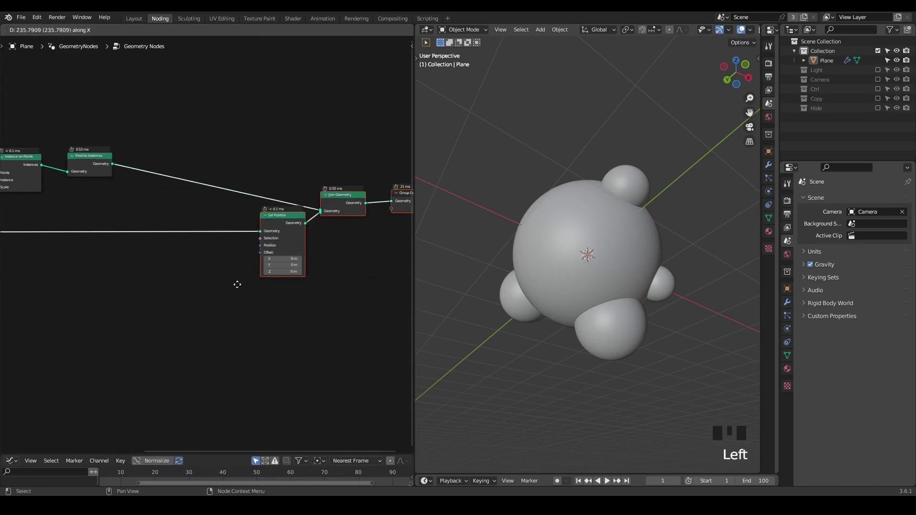
left_click_drag(228, 153, 276, 271)
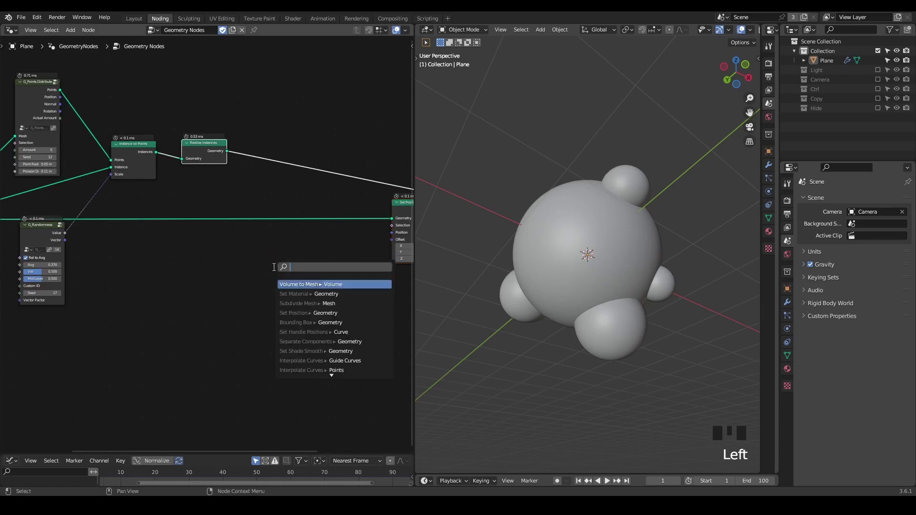
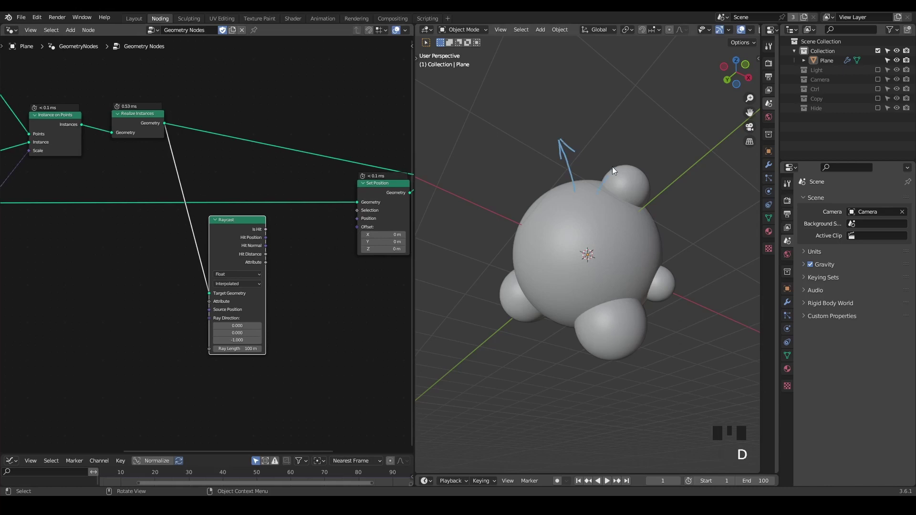
key("d")
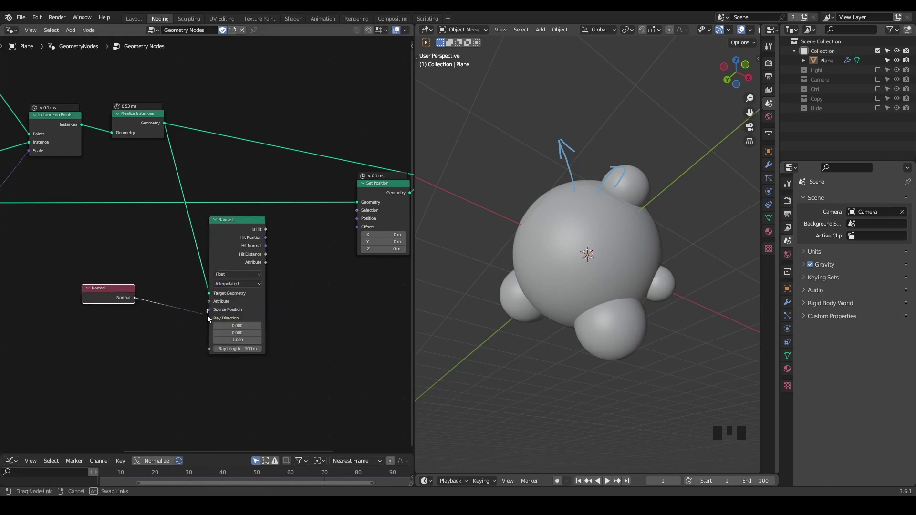
key("Left")
left_click_drag(198, 224, 294, 223)
left_click(384, 95)
left_click_drag(255, 272, 343, 216)
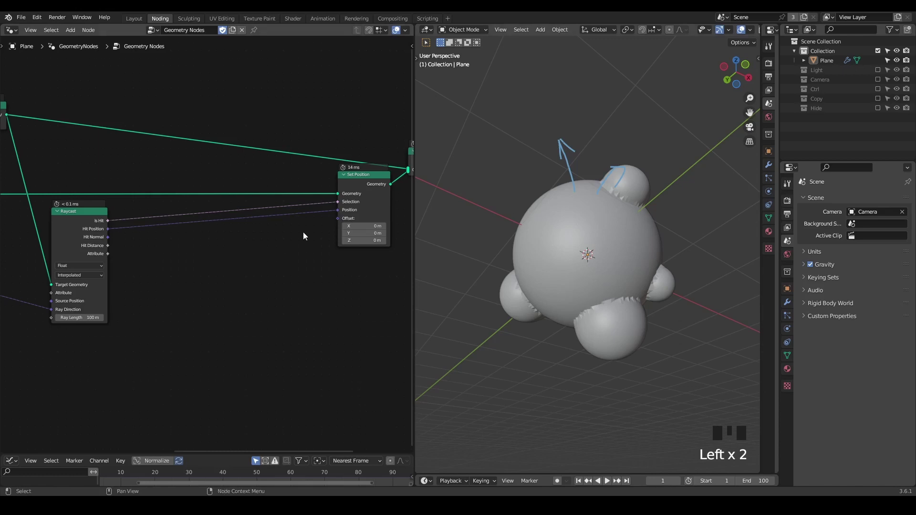
Step: Step through frames and orbit the view to inspect the snapped bulges
key("ctrl+alt+Right")
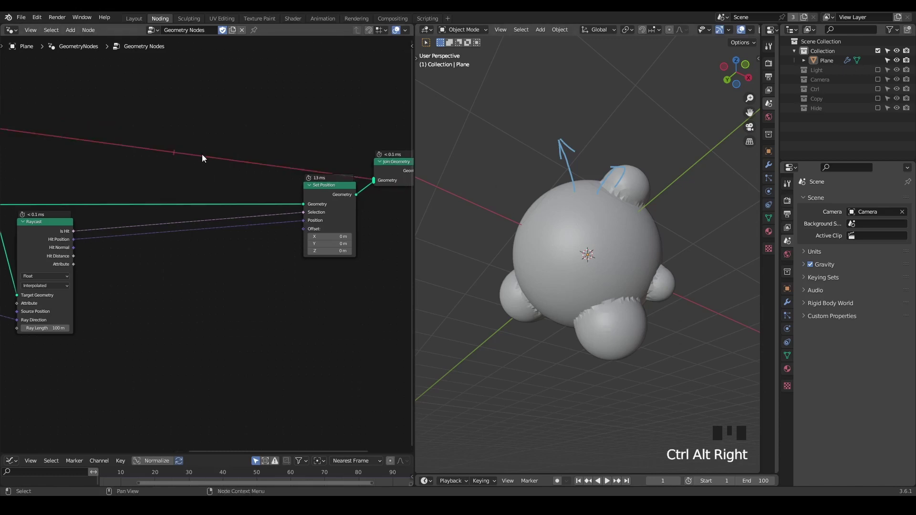
key("ctrl+alt+Right")
key("ctrl+alt+Right")
key("ctrl+alt+Right")
key("ctrl+alt+Right")
key("ctrl+alt+Right")
key("ctrl+alt+Right")
middle_click(584, 207)
left_click_drag(551, 130, 616, 218)
Step: Mix Position with Hit Position at factor 1 into Set Position and insert a G_Smooth Position group after it
left_click_drag(616, 219, 111, 240)
left_click_drag(111, 239, 185, 271)
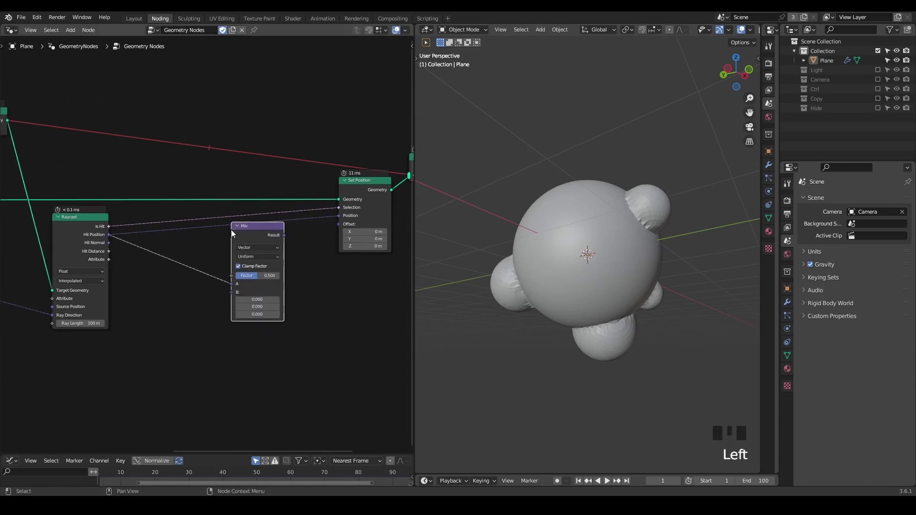
left_click(332, 224)
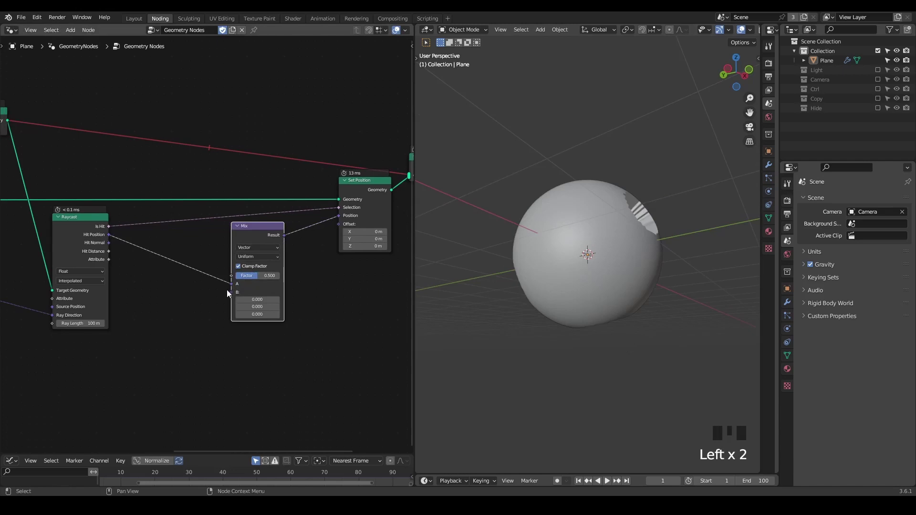
left_click_drag(231, 290, 233, 304)
left_click_drag(251, 231, 175, 267)
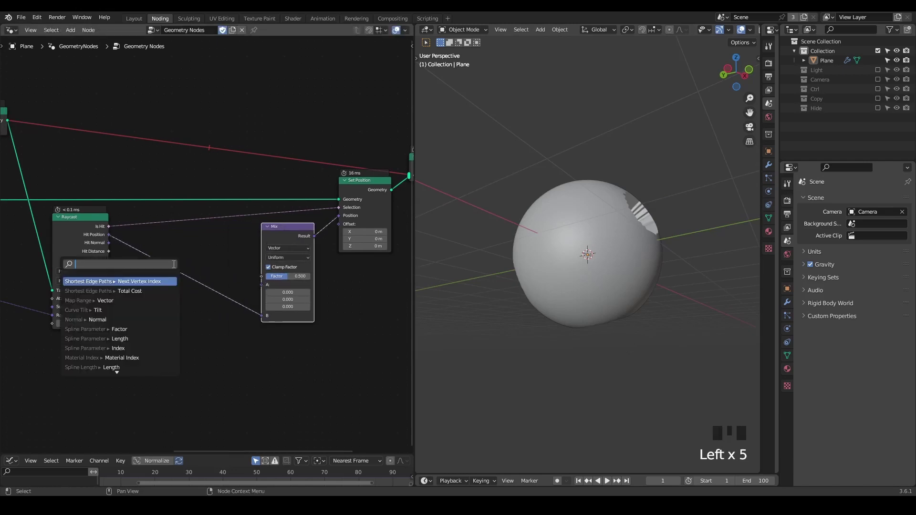
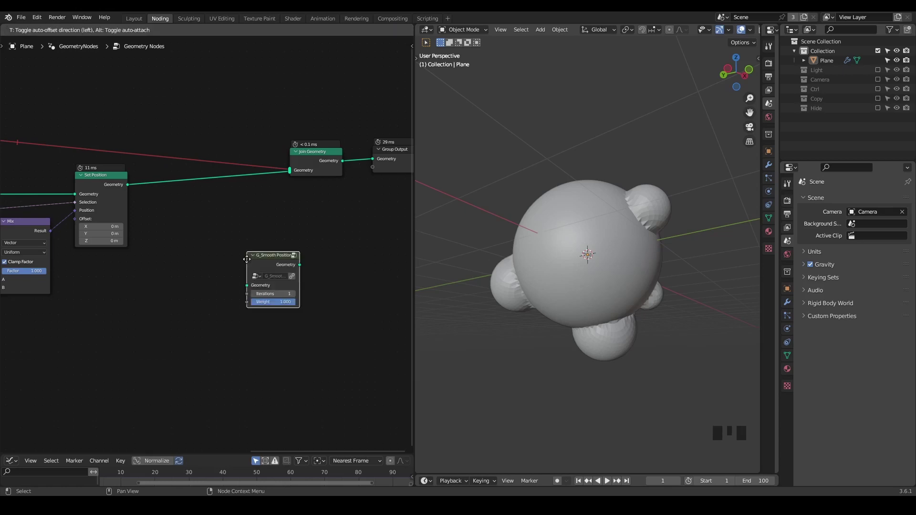
left_click(204, 182)
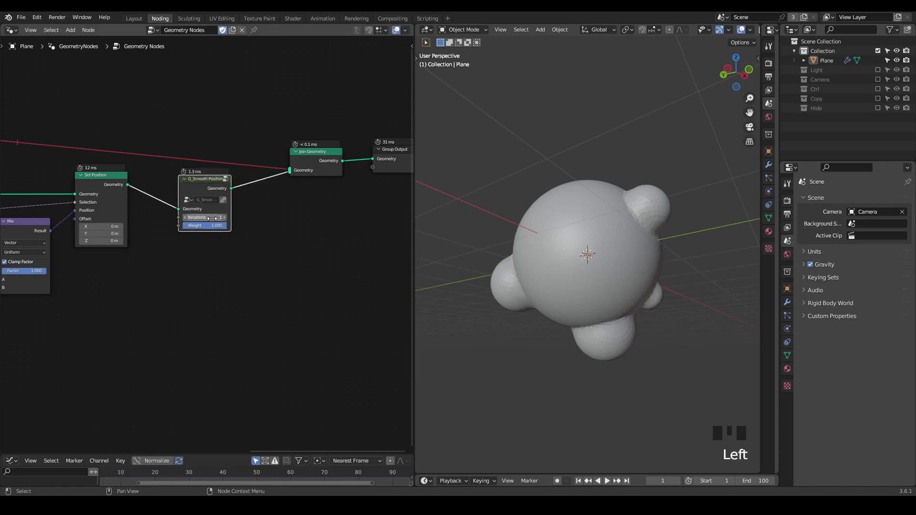
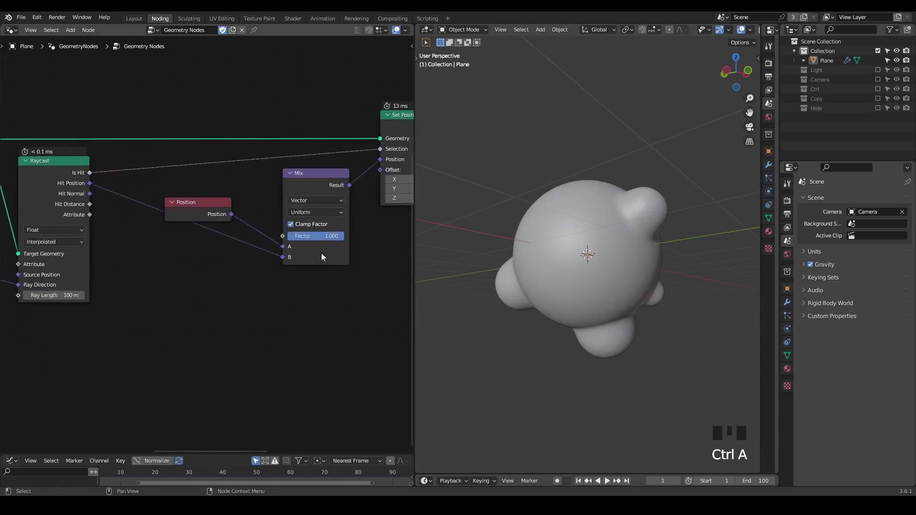
Step: Unclamp the Mix factor and drag it from 1.0 through 0.0 down to -0.5 to dent the sphere
left_click(310, 229)
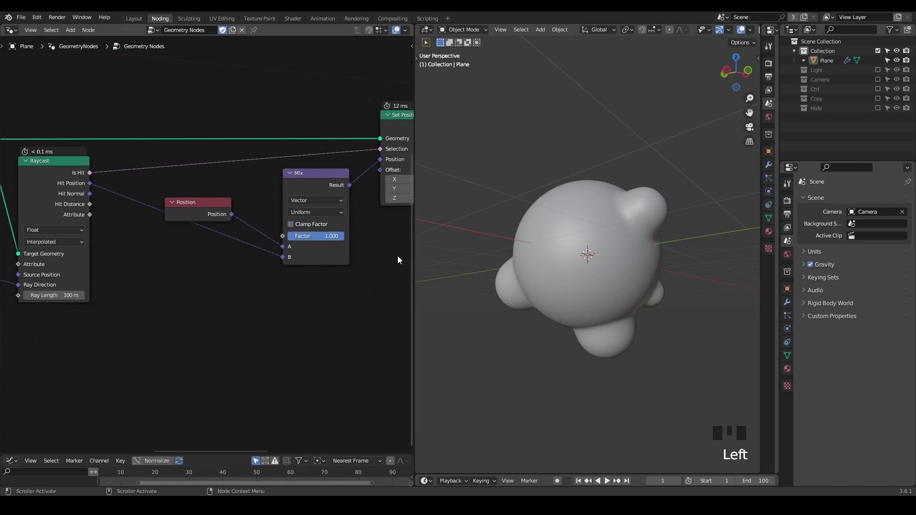
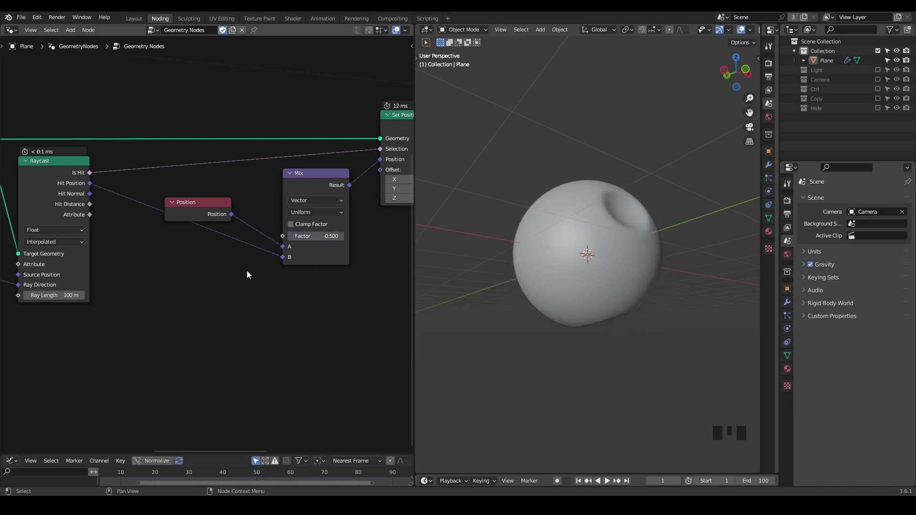
key("ctrl+shift+alt+q")
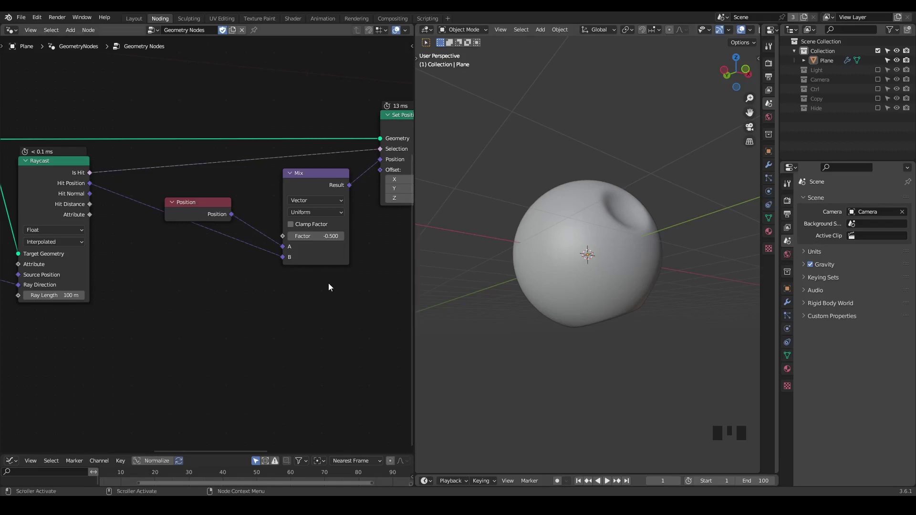
left_click_drag(306, 244, 289, 240)
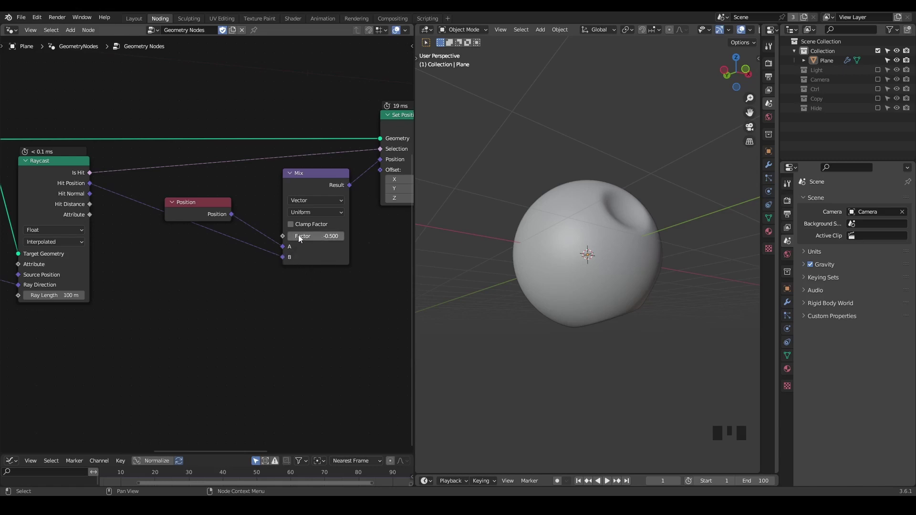
left_click_drag(301, 238, 406, 230)
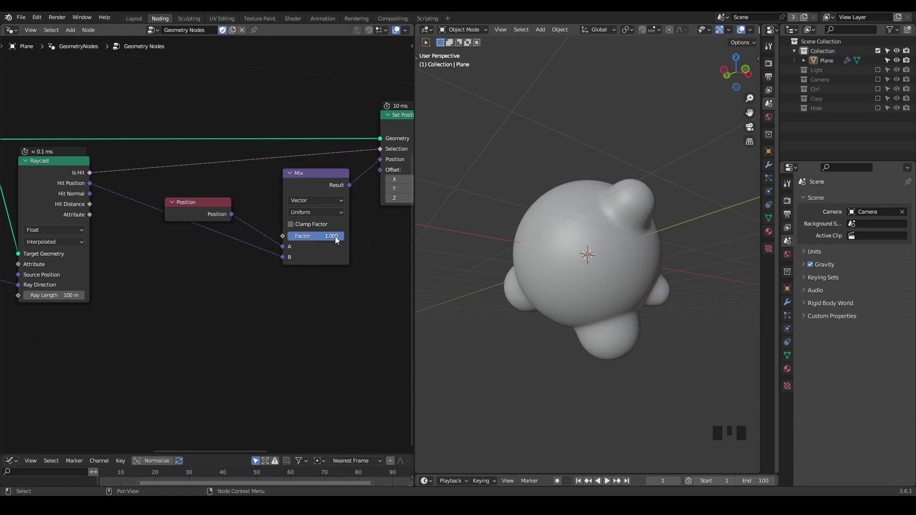
left_click_drag(339, 243, 316, 243)
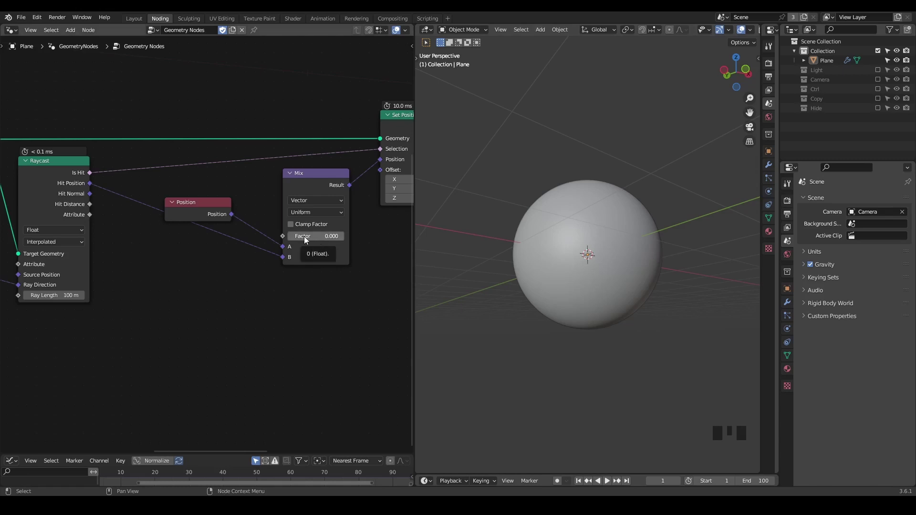
left_click_drag(323, 235, 322, 238)
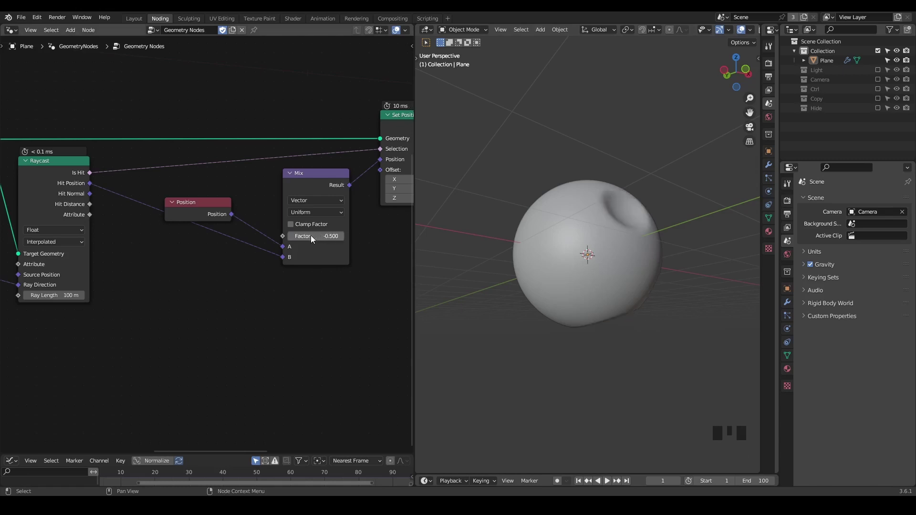
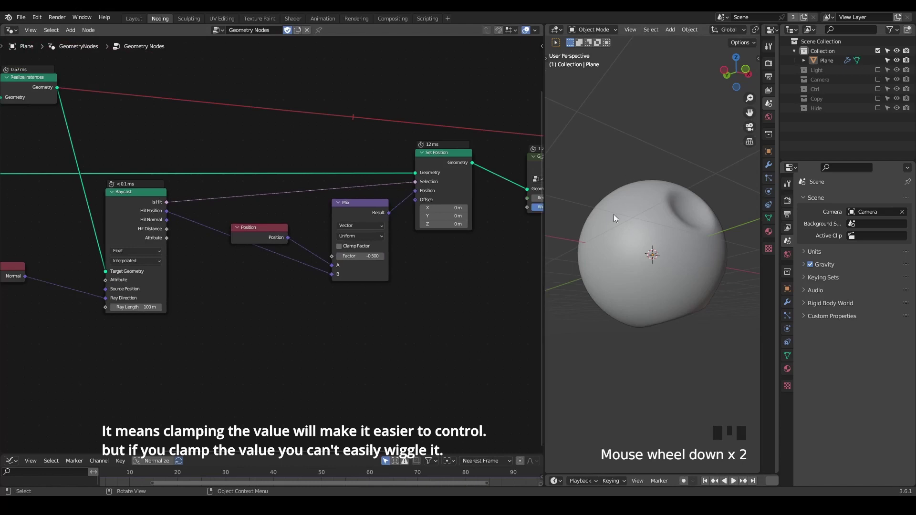
Step: Add a Capture Attribute node fed by a Random Value with maximum 1.5 near the start of the tree
left_click_drag(178, 180, 304, 115)
left_click(304, 115)
left_click_drag(331, 235, 328, 220)
scroll("down", 3)
left_click_drag(674, 276, 246, 81)
key("ctrl+a")
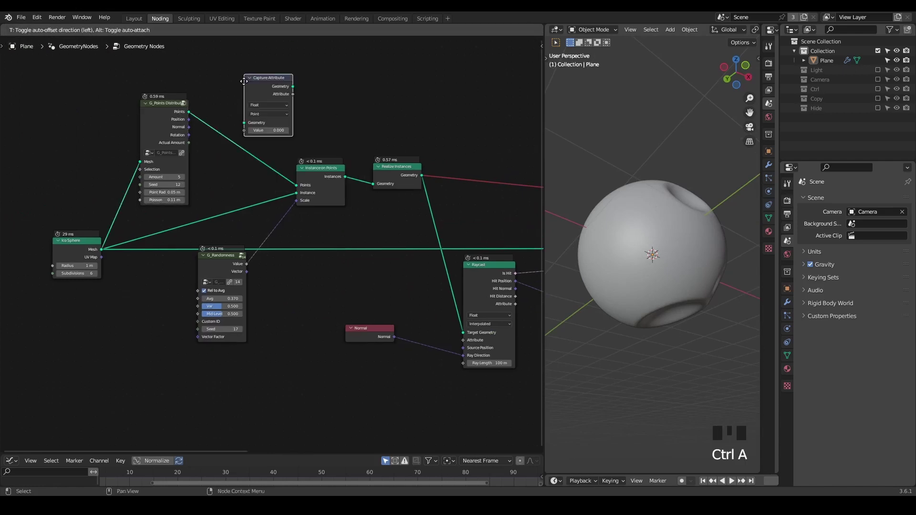
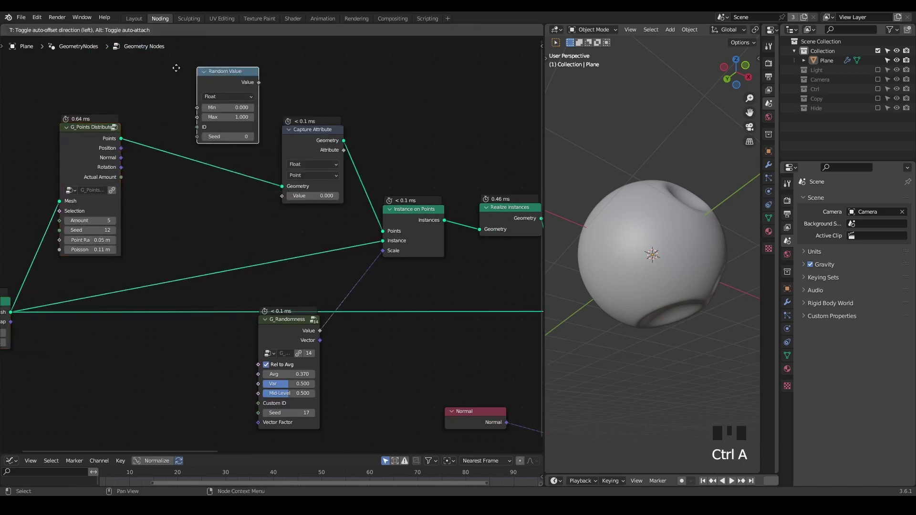
left_click_drag(219, 74, 237, 93)
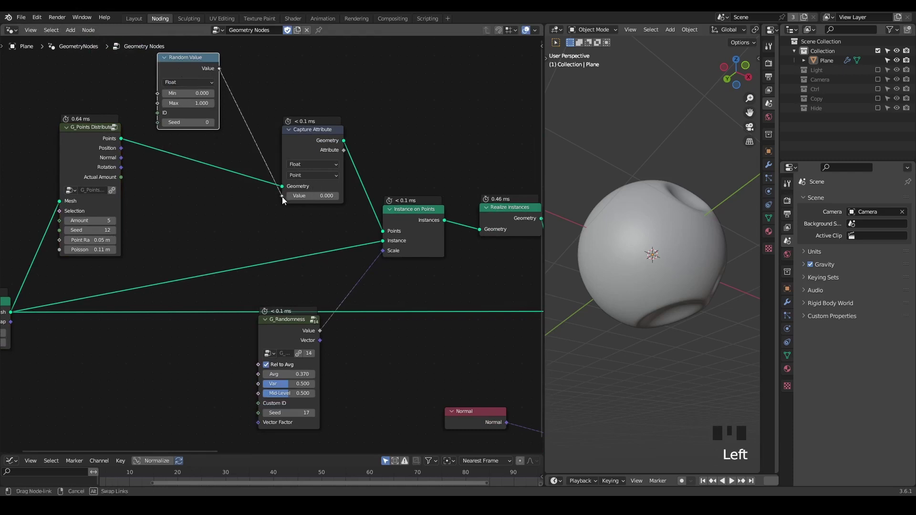
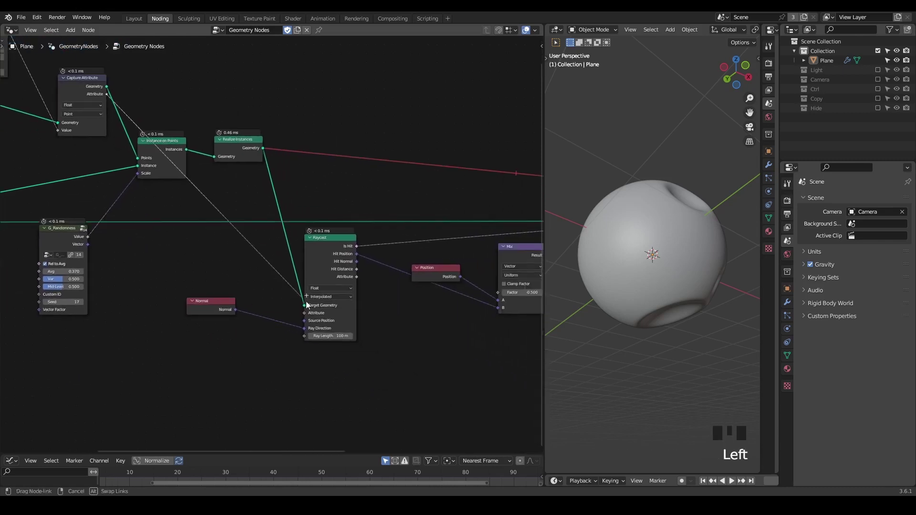
Step: Preview the geometry and a Raycast output through a Viewer node
middle_click(408, 306)
scroll("up", 3)
left_click_drag(174, 183, 262, 164)
right_click(262, 164)
left_click_drag(264, 177, 294, 180)
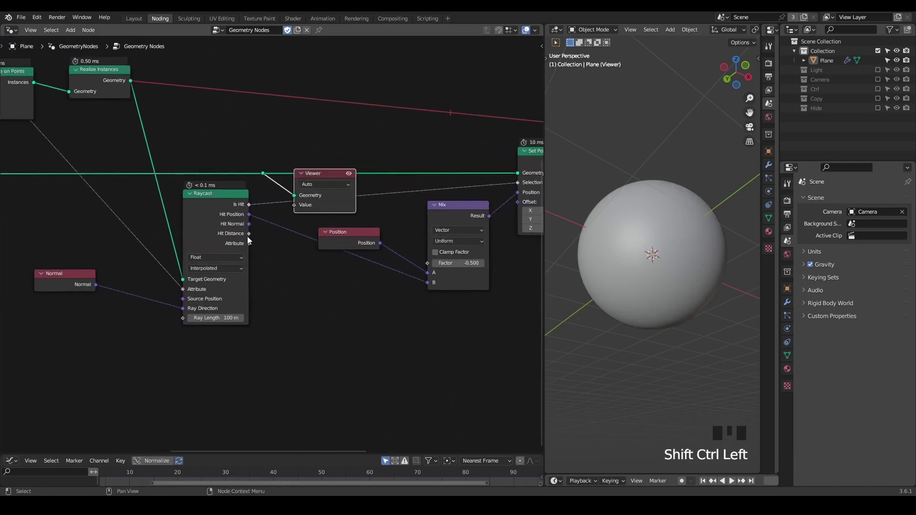
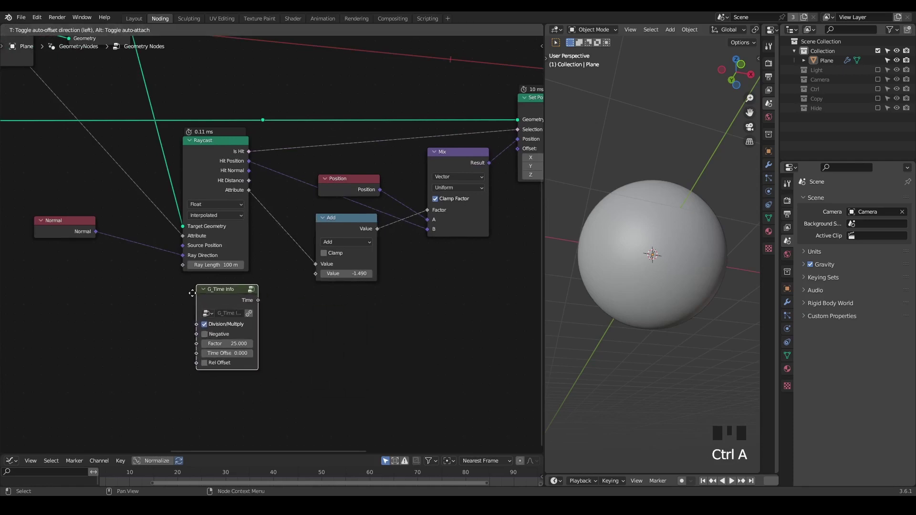
Step: Connect G_Time Info Time into the Add node and play the animation to watch the bulges grow
left_click_drag(251, 302, 269, 298)
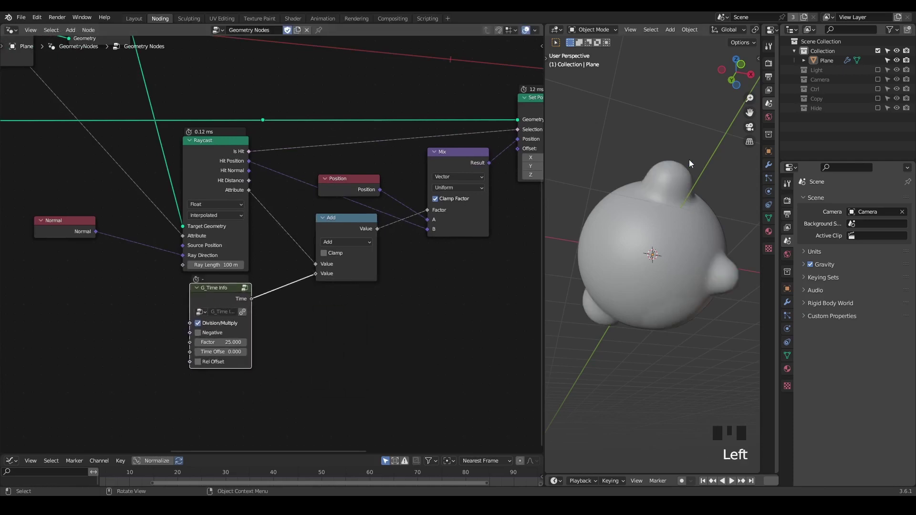
key("shift+space")
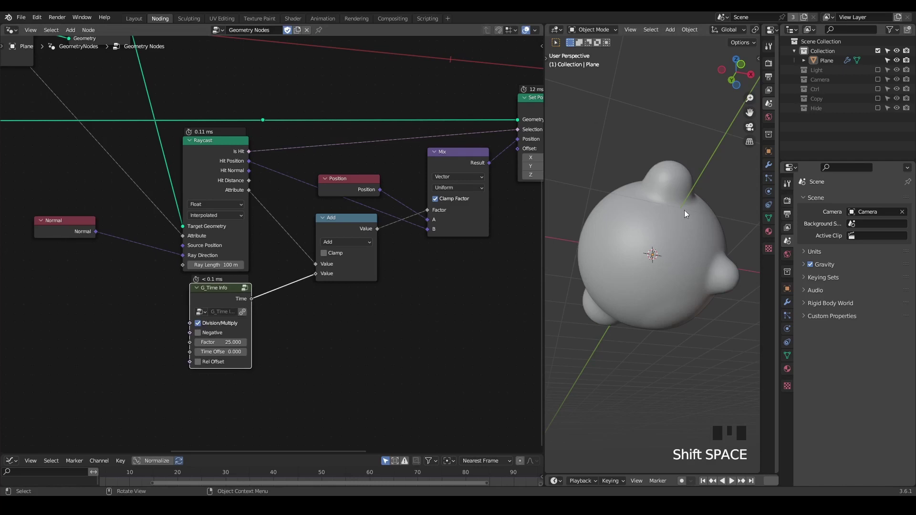
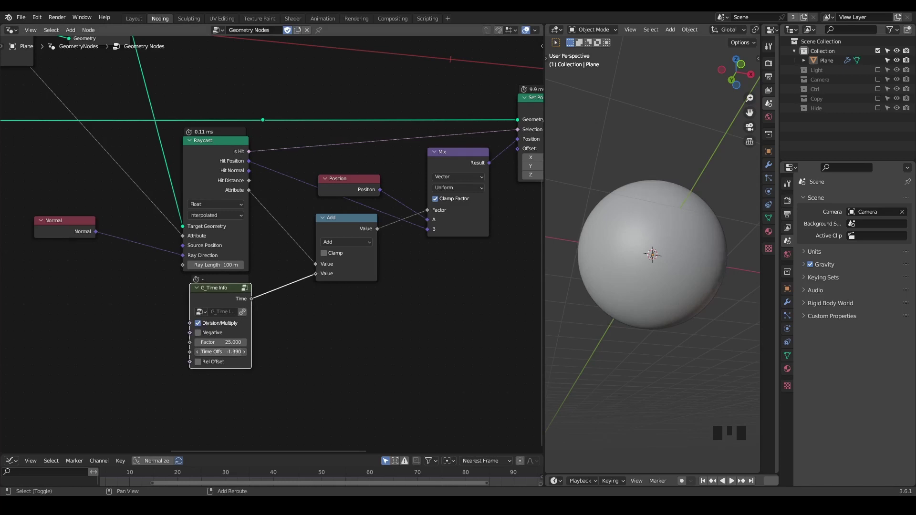
key("space")
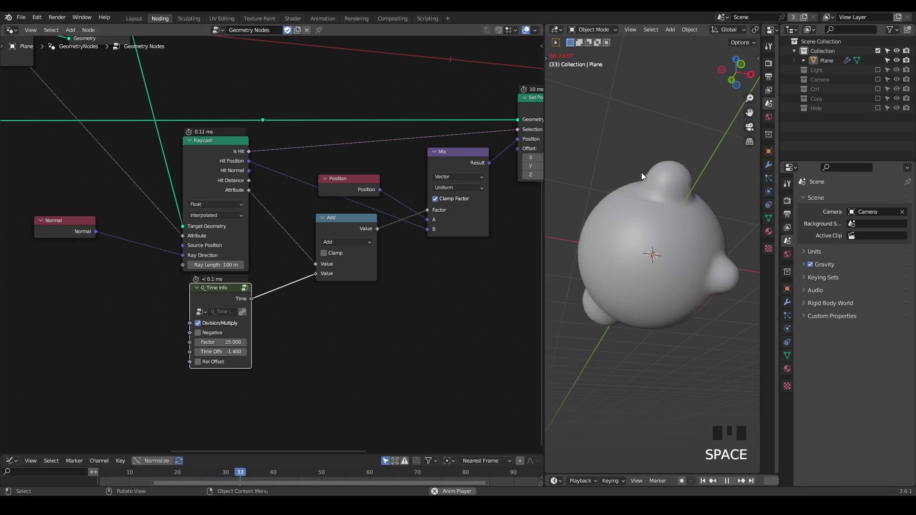
key("space")
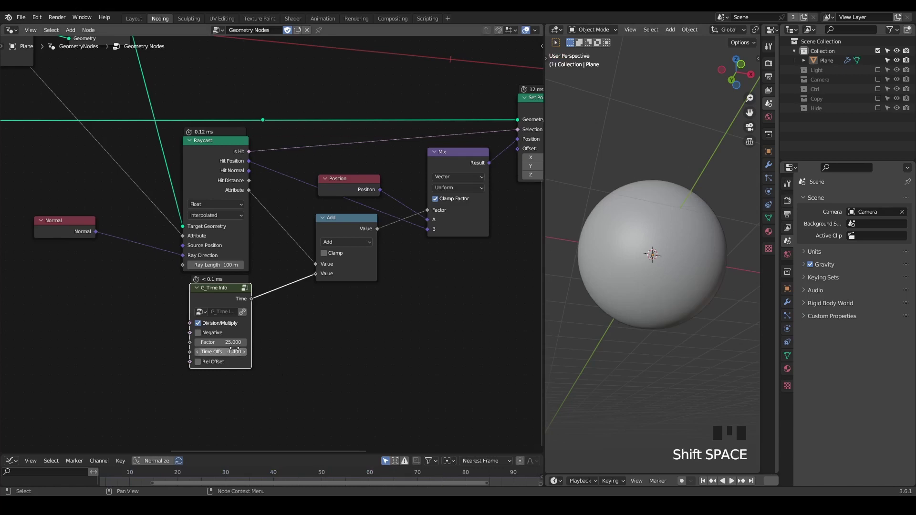
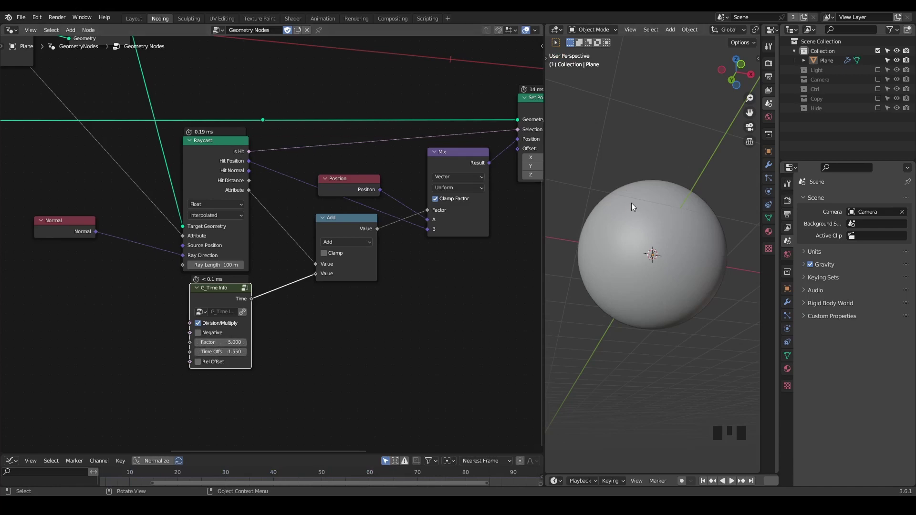
key("space")
key("space")
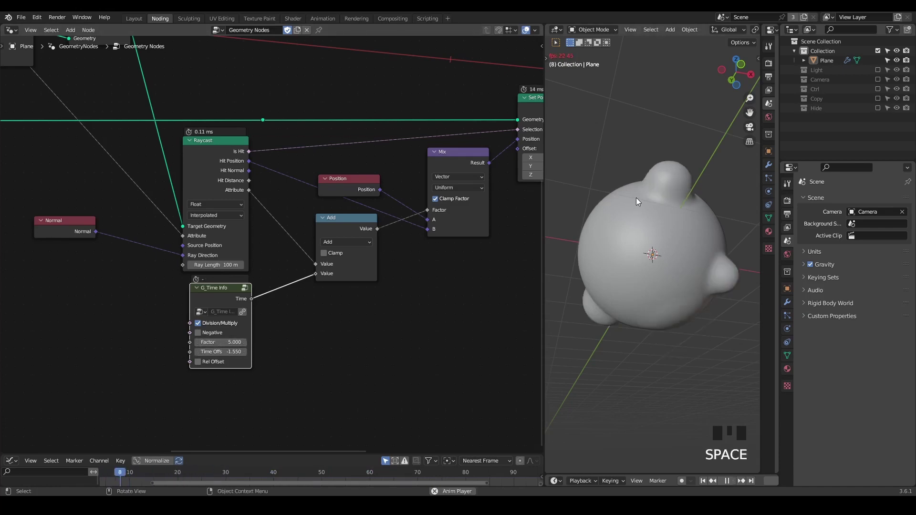
key("space")
key("space")
key("space")
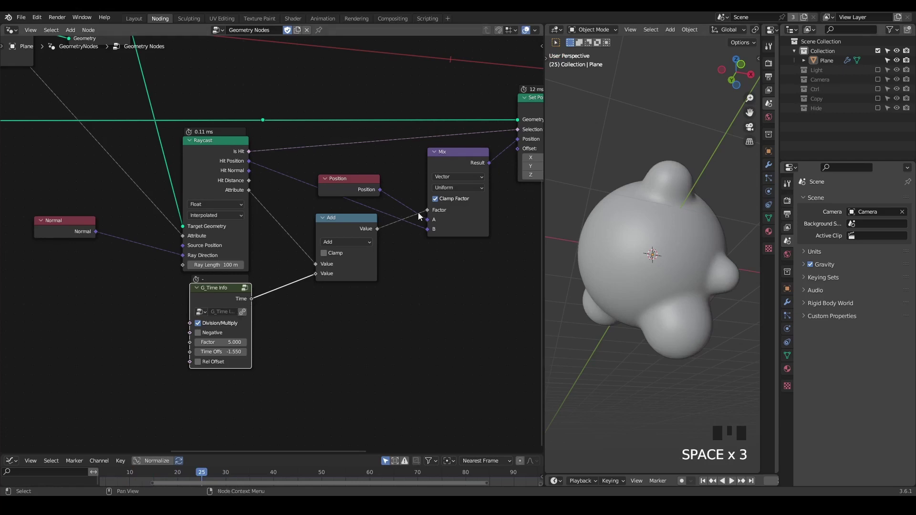
Step: Relink time into the Add node with factor 5 and offset -1.55, then replay from the first frame
left_click_drag(318, 277, 315, 277)
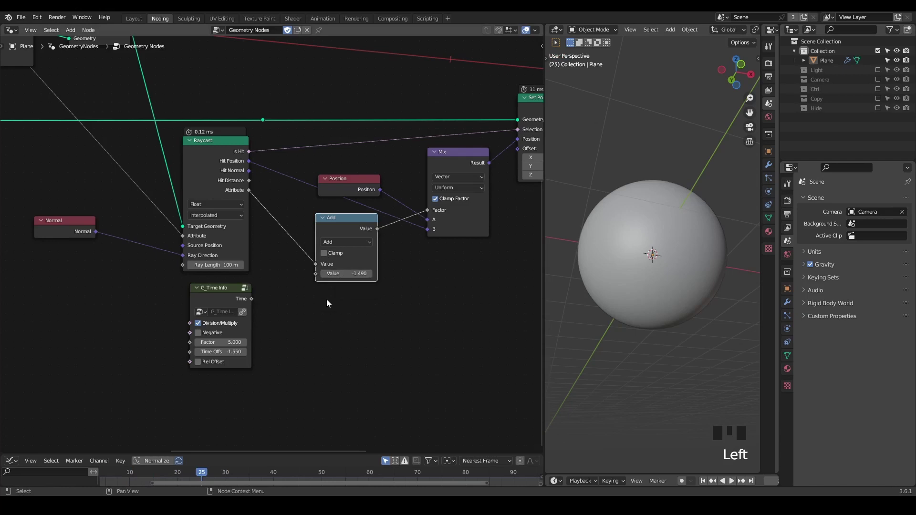
left_click_drag(251, 303, 259, 302)
key("shift+space")
key("space")
key("space")
key("space")
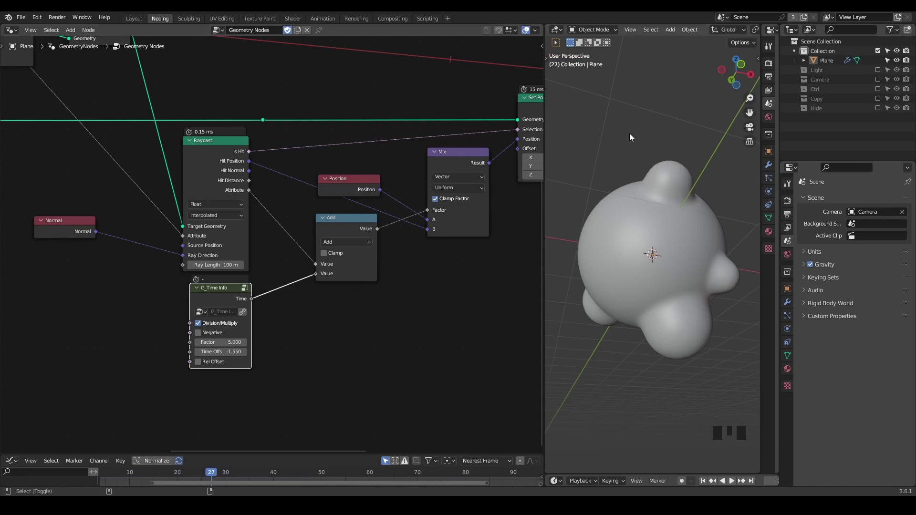
key("ctrl+shift+alt+w")
key("ctrl+shift+alt+q")
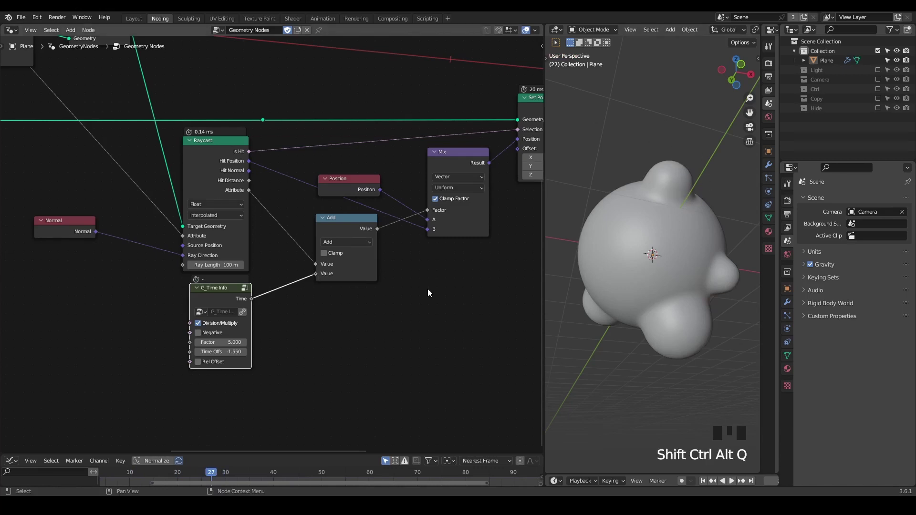
Step: Place a G_Inertial Offset group beside Set Position at the end of the tree
left_click_drag(452, 254, 410, 337)
scroll("down", 3)
left_click(445, 108)
key("g")
middle_click(276, 271)
scroll("up", 3)
key("ctrl+a")
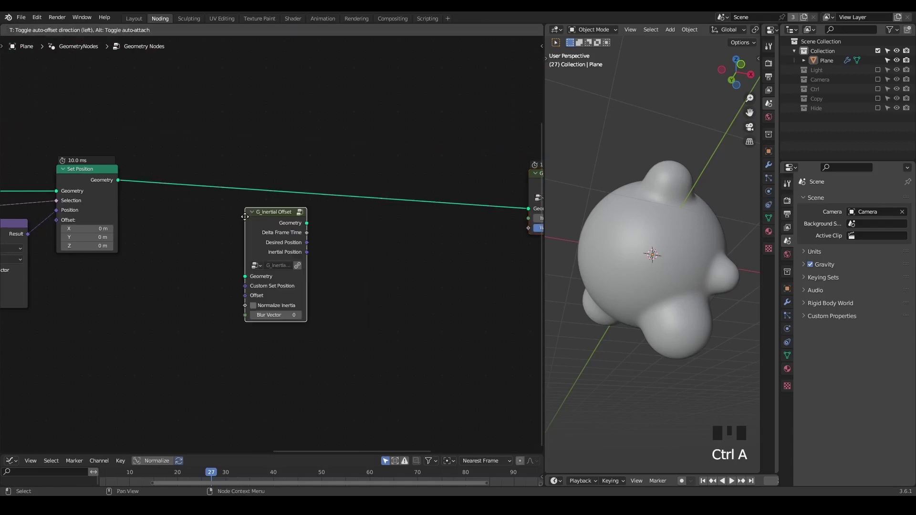
left_click_drag(190, 255, 272, 238)
Step: Add the G_Inertial Deformer group, delete the Offset one, and drop the Deformer onto the link after Set Position
key("ctrl+a")
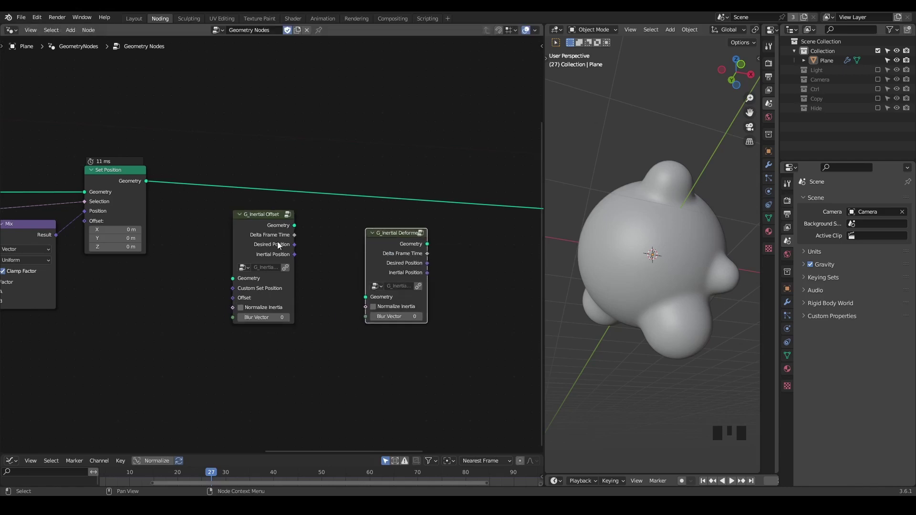
left_click(386, 252)
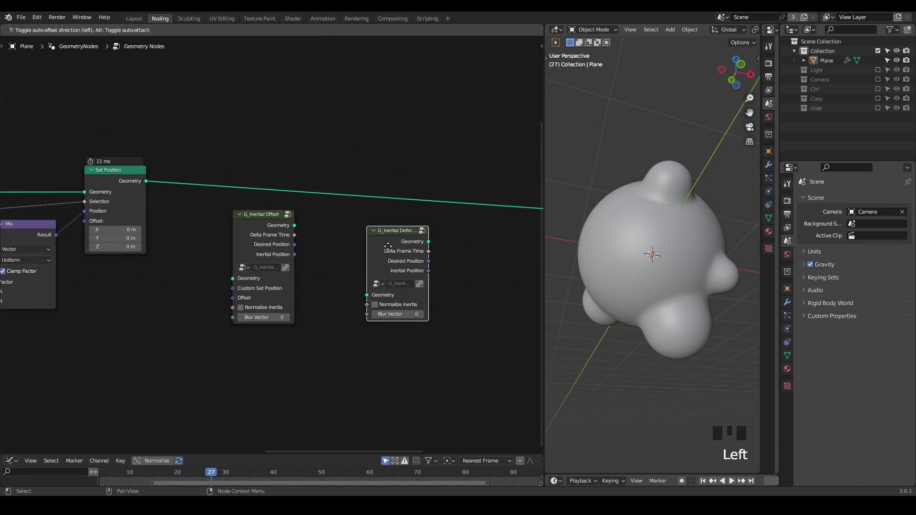
scroll("up", 3)
left_click_drag(427, 255, 377, 245)
left_click(378, 245)
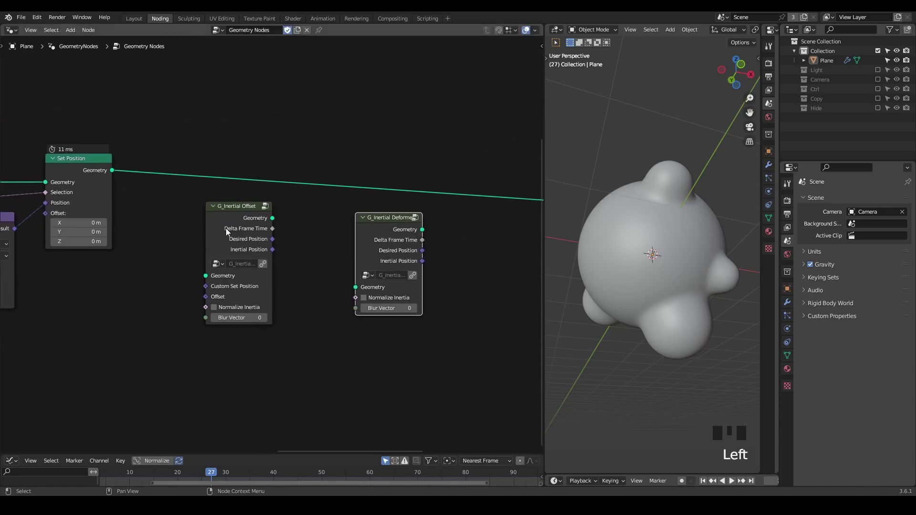
left_click(232, 224)
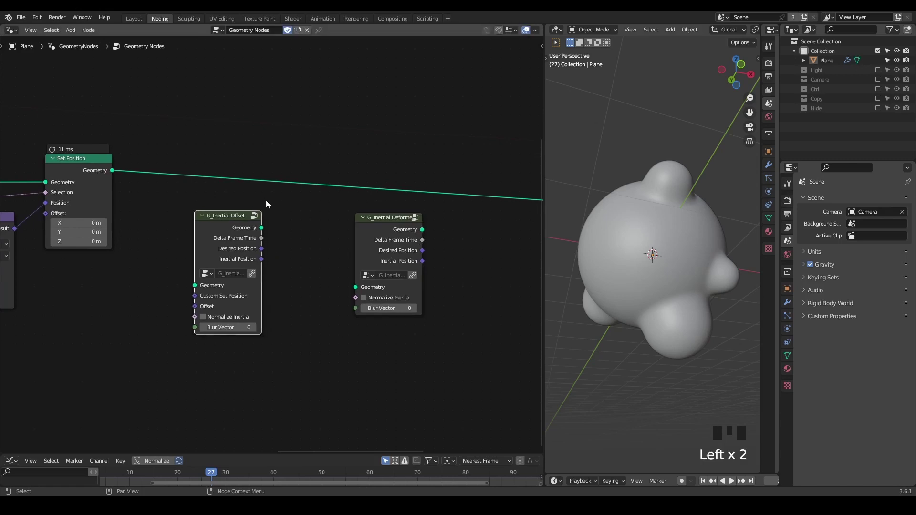
key("x")
left_click(367, 238)
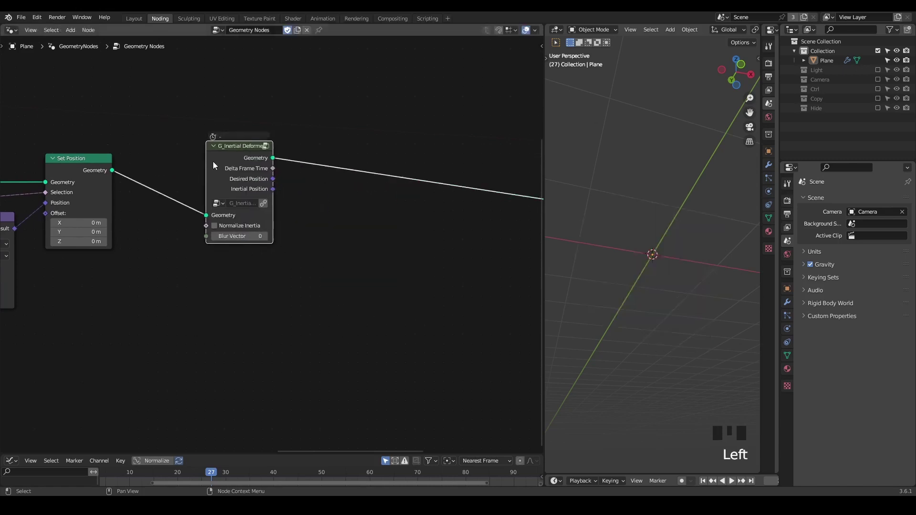
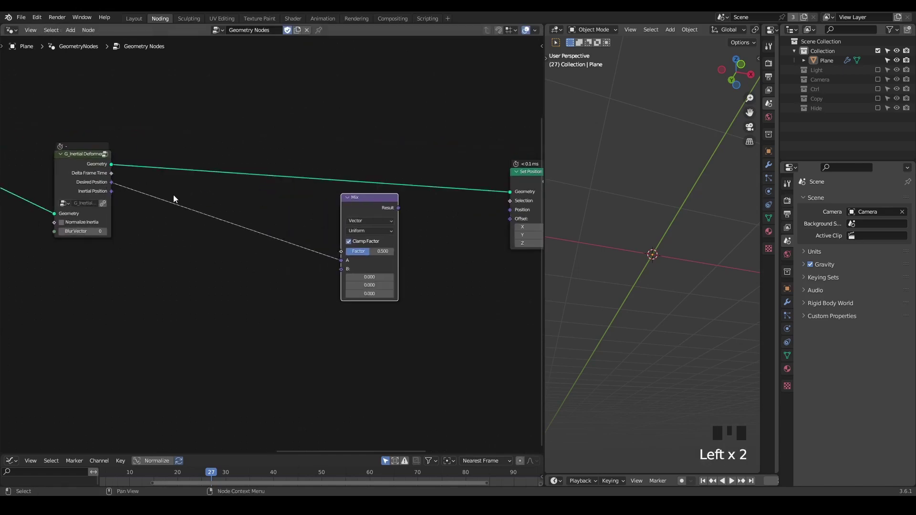
Step: Blend Desired and Inertial Position through an unclamped Vector Mix at factor 20 into Set Position
left_click(114, 200)
left_click(115, 195)
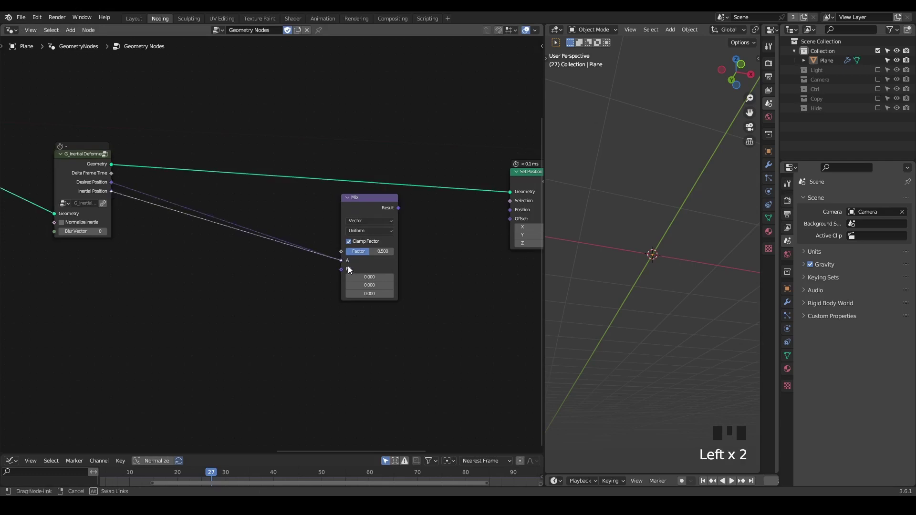
left_click_drag(400, 211, 419, 211)
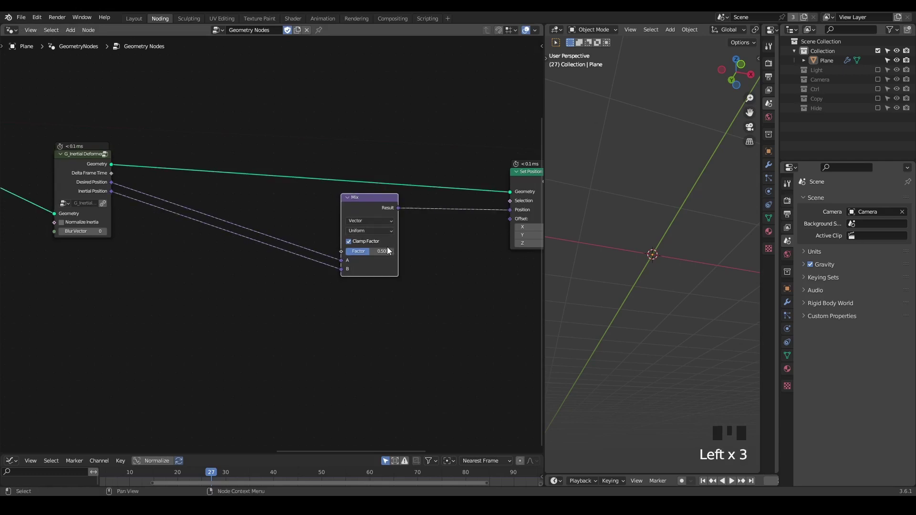
left_click_drag(381, 253, 682, 222)
Step: Return to the first frame and play the animation to watch the bulges stretch into lobes
key("shift+space")
scroll("down", 3)
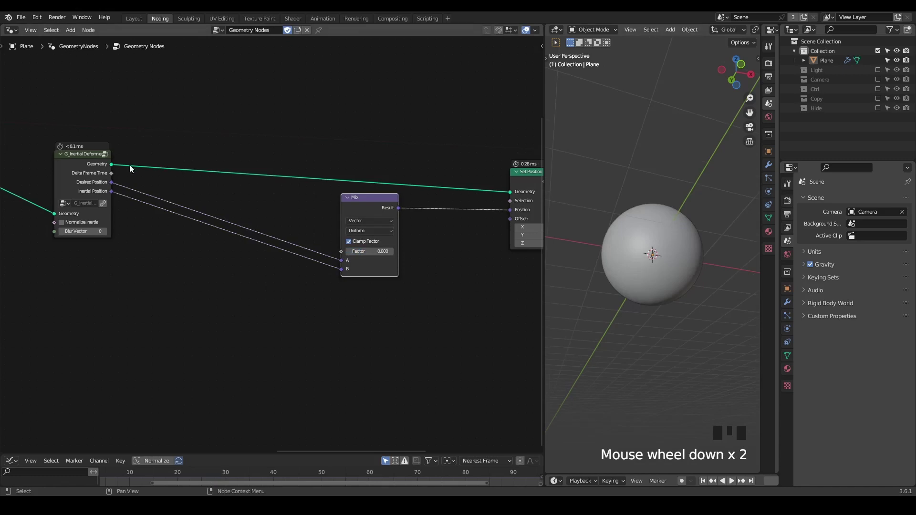
key("space")
key("space")
scroll("up", 3)
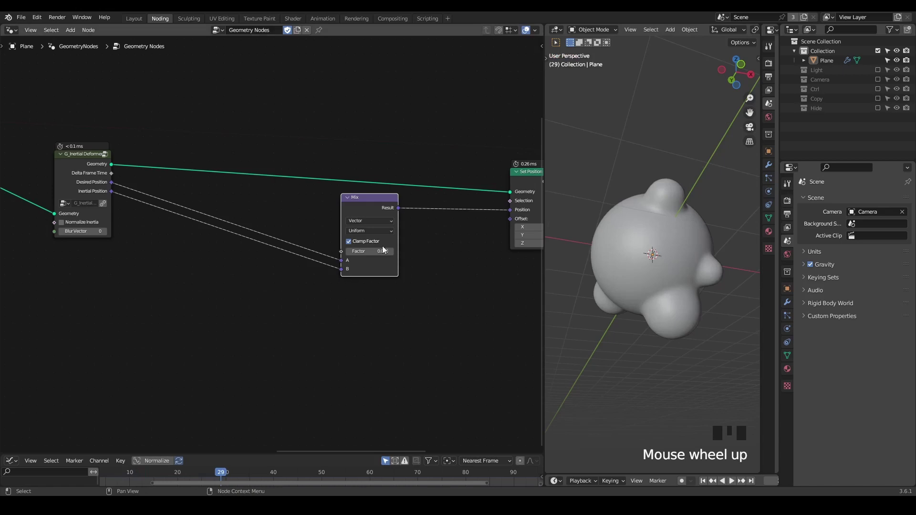
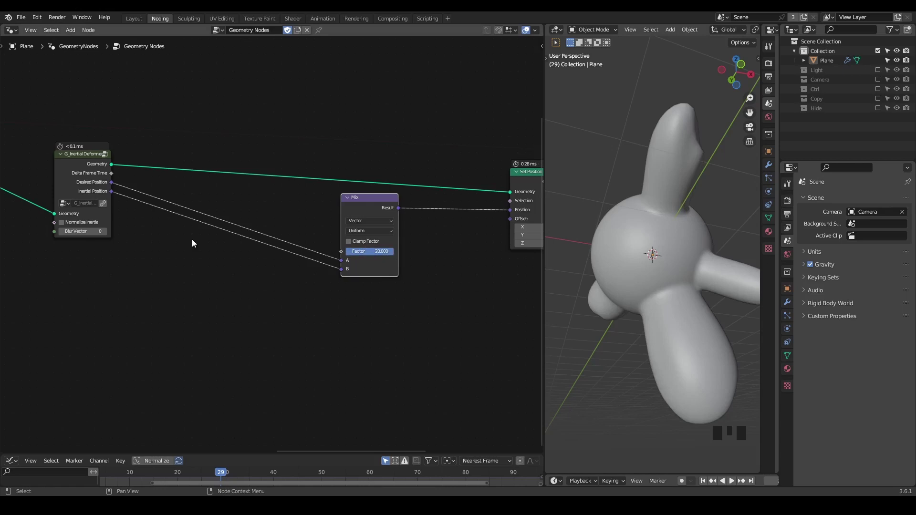
Step: Add a G_Sin Function node fed by Delta Frame Time and preview its Wave Visualizer in the viewport
key("ctrl+a")
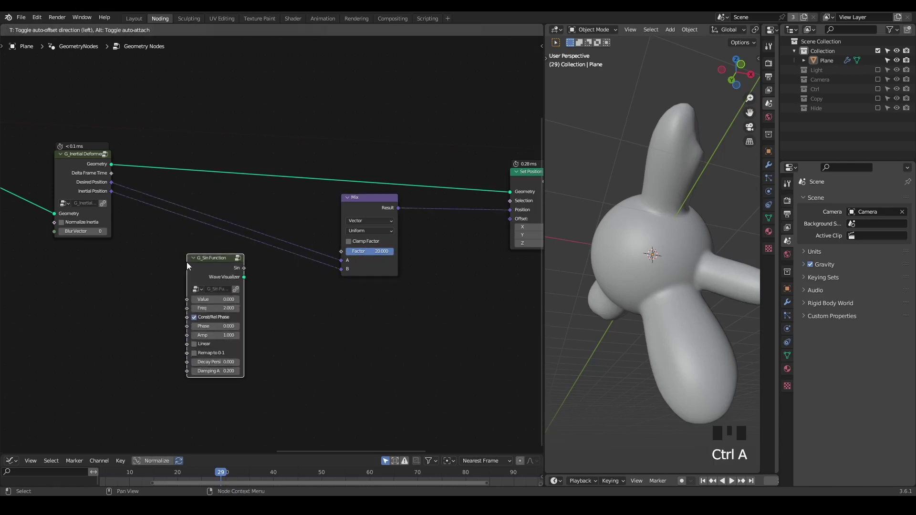
left_click(113, 178)
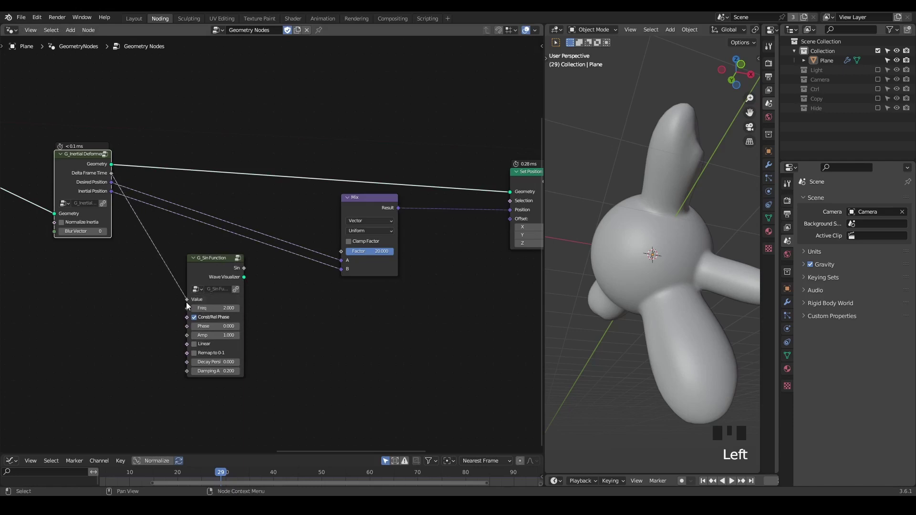
scroll("up", 3)
left_click(217, 288)
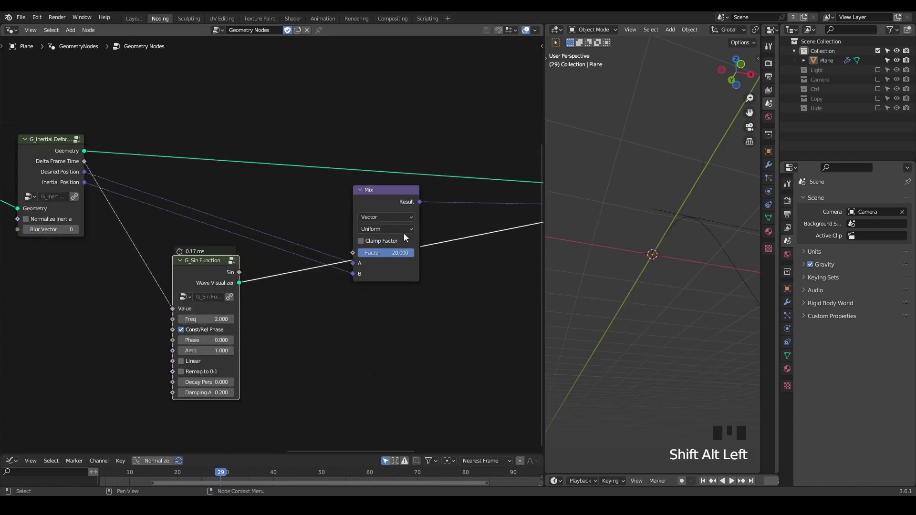
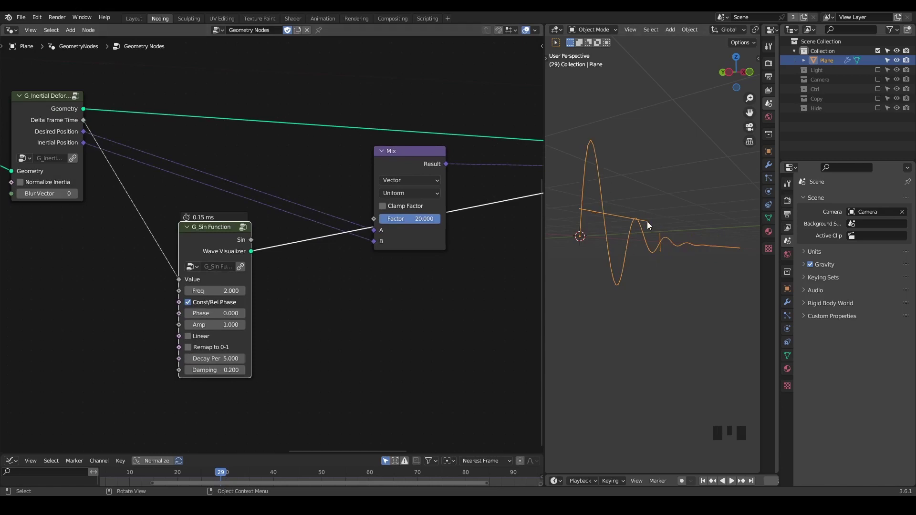
Step: Tune the sine function to Decay Per 5 and Freq 1 while scrubbing the decaying wave preview
key("d")
left_click_drag(691, 252, 740, 252)
key("d")
key("d")
key("d")
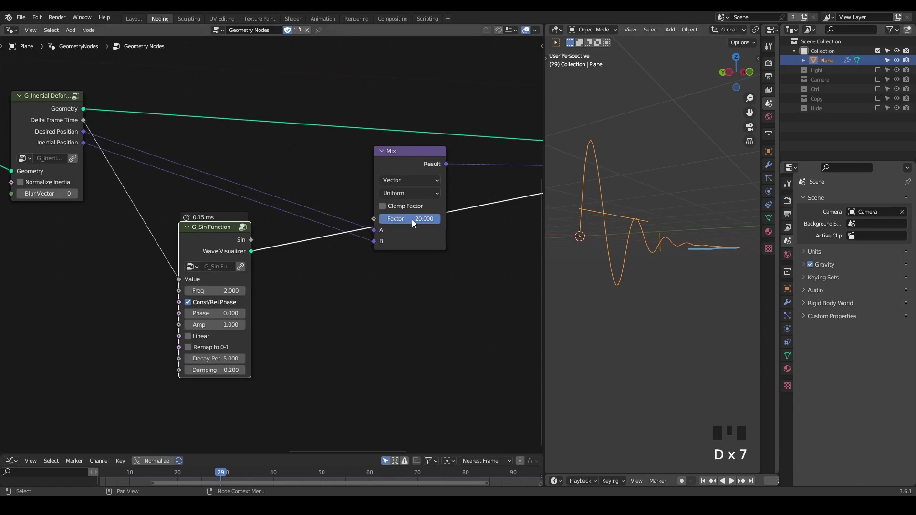
key("d")
key("d")
key("d")
left_click_drag(31, 133, 102, 138)
key("d")
key("d")
key("d")
right_click(122, 121)
key("d")
key("d")
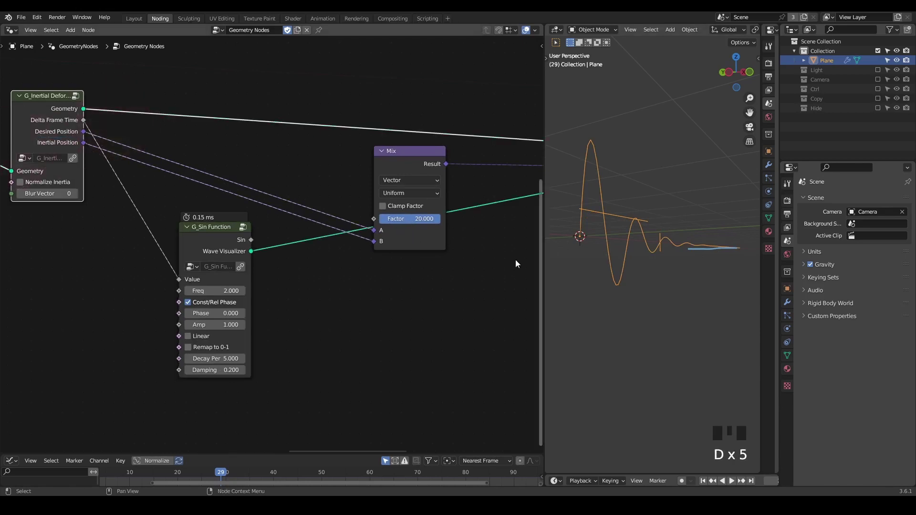
key("d")
left_click_drag(574, 214, 608, 215)
key("d")
key("d")
key("d")
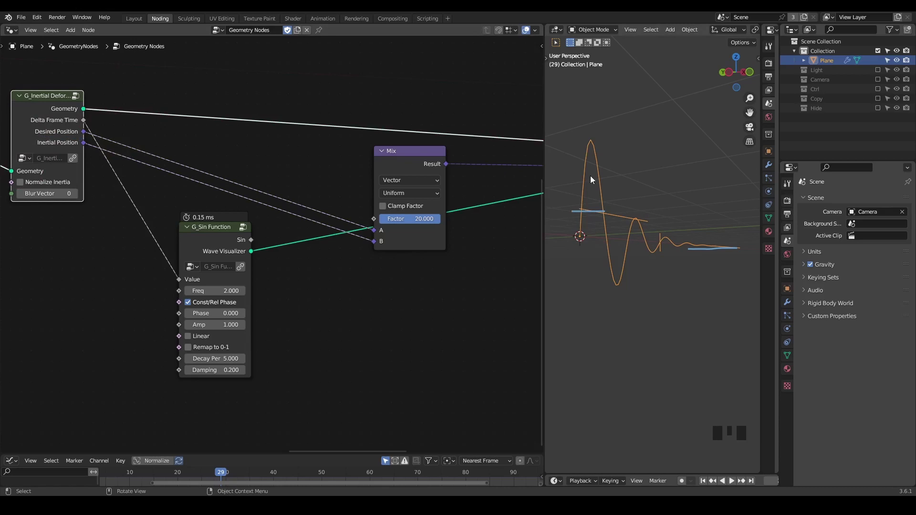
key("d")
left_click_drag(580, 139, 622, 141)
key("d")
key("d")
key("d")
key("d")
right_click(627, 117)
key("d")
key("d")
left_click_drag(662, 234, 661, 265)
key("d")
key("d")
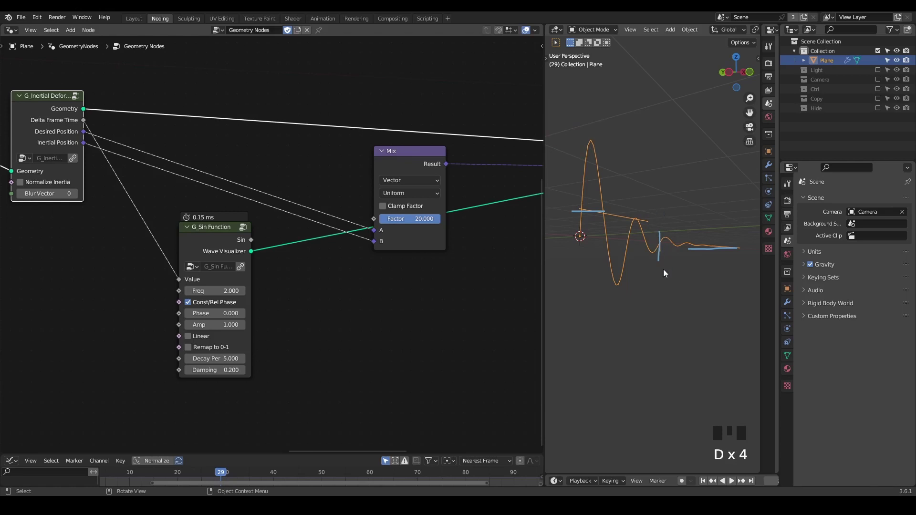
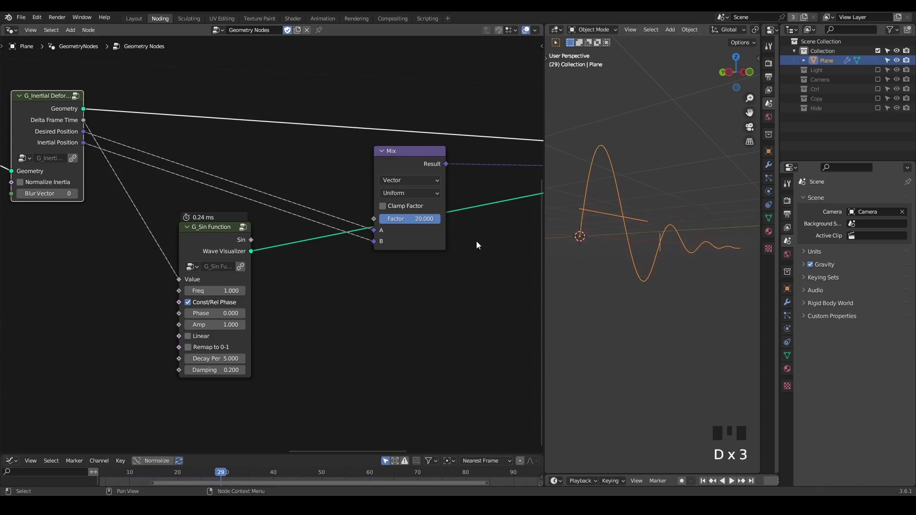
Step: Move the sine function beside the deformer Mix and wire its output into the Mix factor
left_click(207, 245)
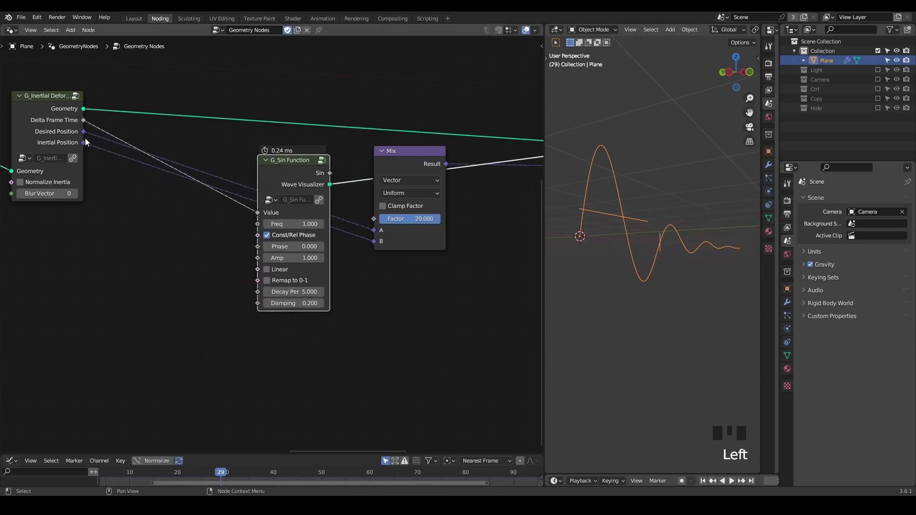
left_click_drag(141, 205, 665, 243)
key("d")
left_click_drag(663, 232, 666, 266)
key("d")
key("d")
key("d")
key("d")
key("d")
right_click(673, 219)
key("d")
key("d")
left_click_drag(672, 289, 416, 169)
left_click(416, 169)
left_click(311, 181)
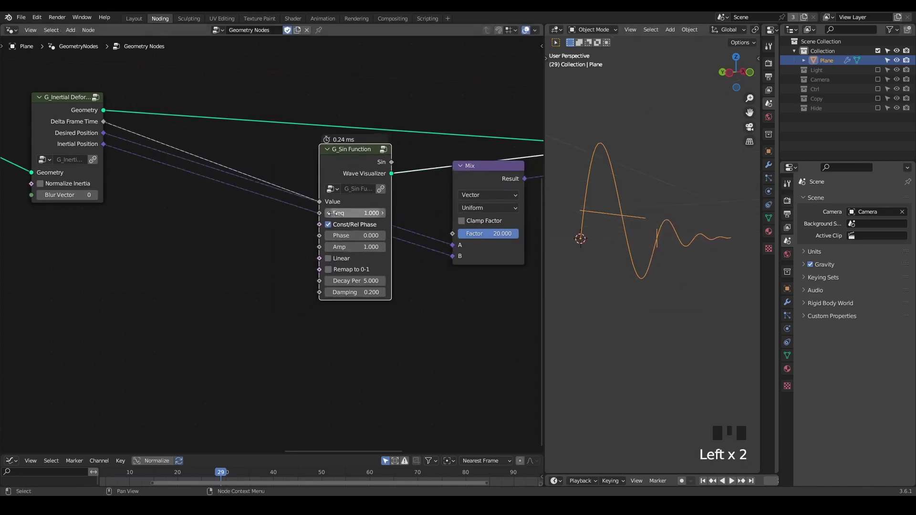
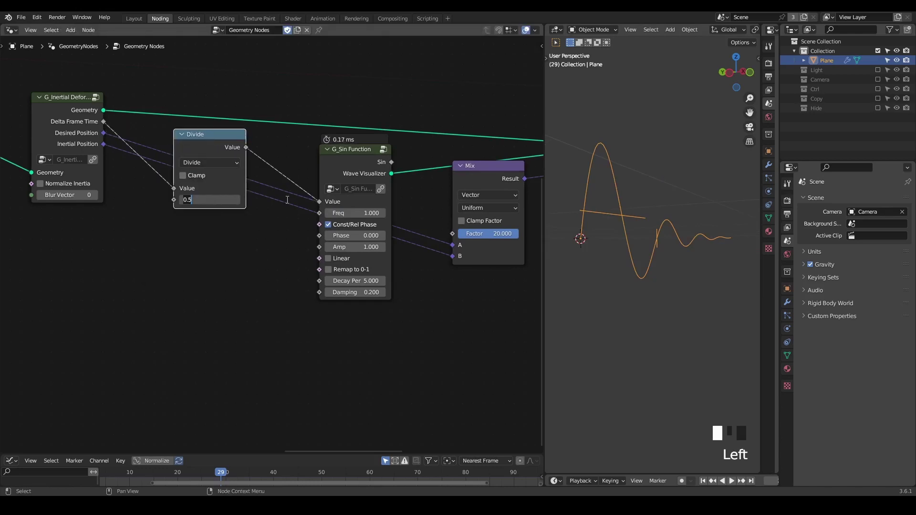
Step: Insert a Math Divide by 0.5 between Delta Frame Time and the sine Value input
left_click(211, 149)
middle_click(301, 276)
scroll("up", 3)
scroll("down", 3)
middle_click(250, 206)
left_click_drag(186, 204, 192, 205)
left_click_drag(354, 194, 450, 161)
left_click(451, 161)
left_click_drag(604, 241, 664, 239)
scroll("up", 3)
Step: Play back the animation a few times to check the sphere's bulging motion
key("shift+space")
key("space")
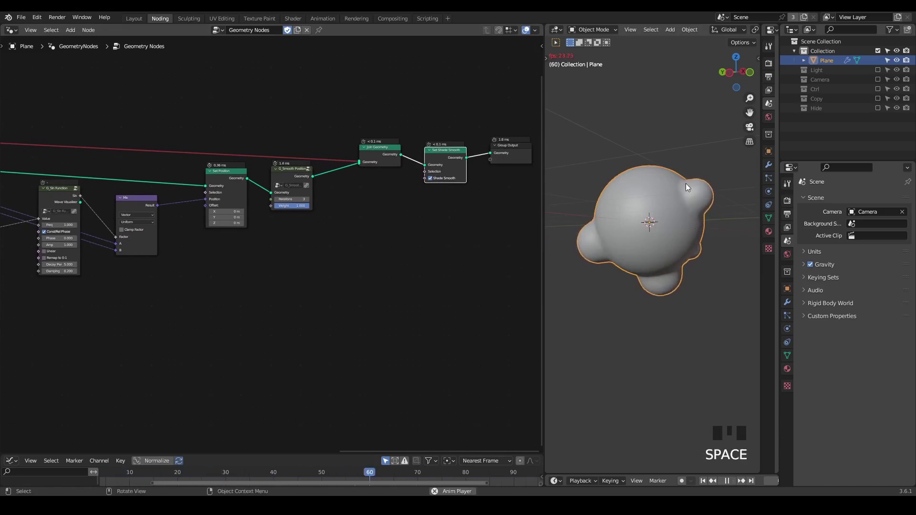
key("space")
left_click_drag(699, 262, 686, 229)
key("shift+space")
key("space")
key("shift+space")
key("space")
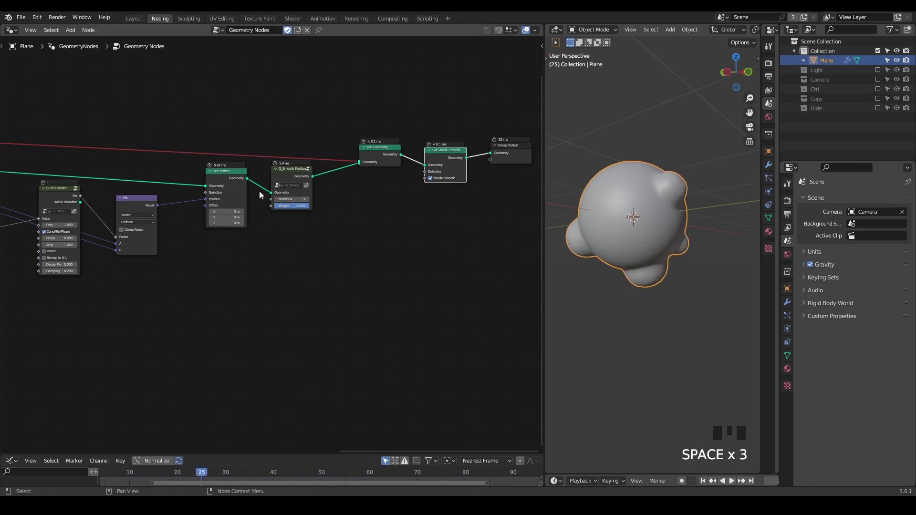
Step: Rewire the sine output links into the deformer's Mix factor
left_click(284, 178)
key("m")
left_click_drag(686, 195, 663, 193)
scroll("up", 3)
left_click_drag(622, 193, 288, 182)
left_click(288, 181)
left_click_drag(631, 259, 296, 180)
Step: Play and stop the animation repeatedly to watch the animated bulges
key("m")
key("shift+space")
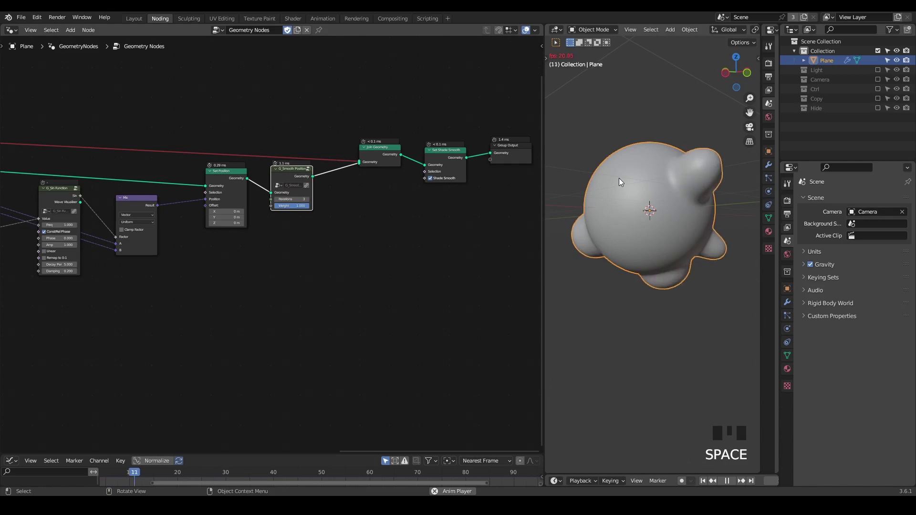
key("space")
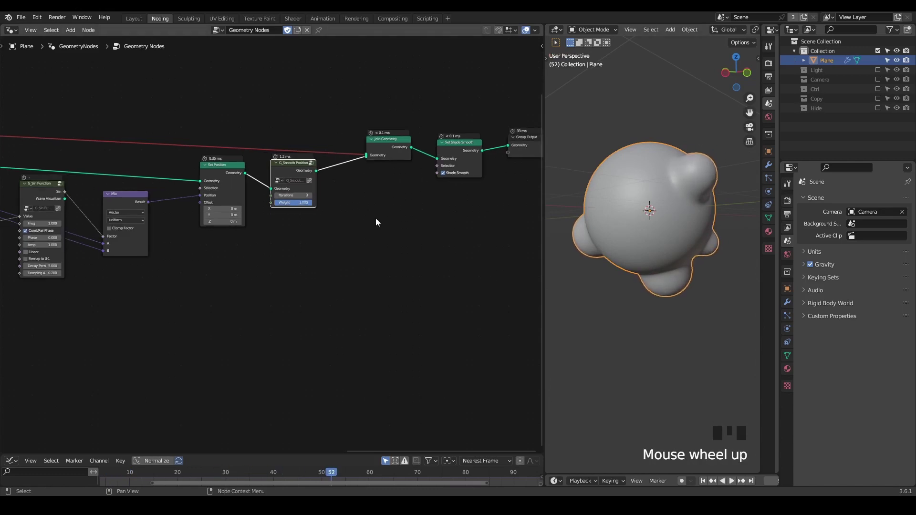
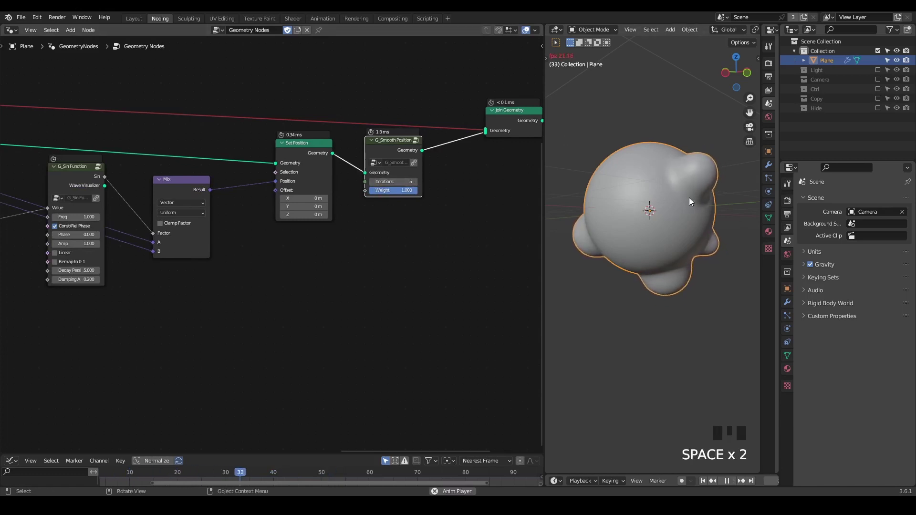
key("space")
middle_click(357, 243)
key("shift+space")
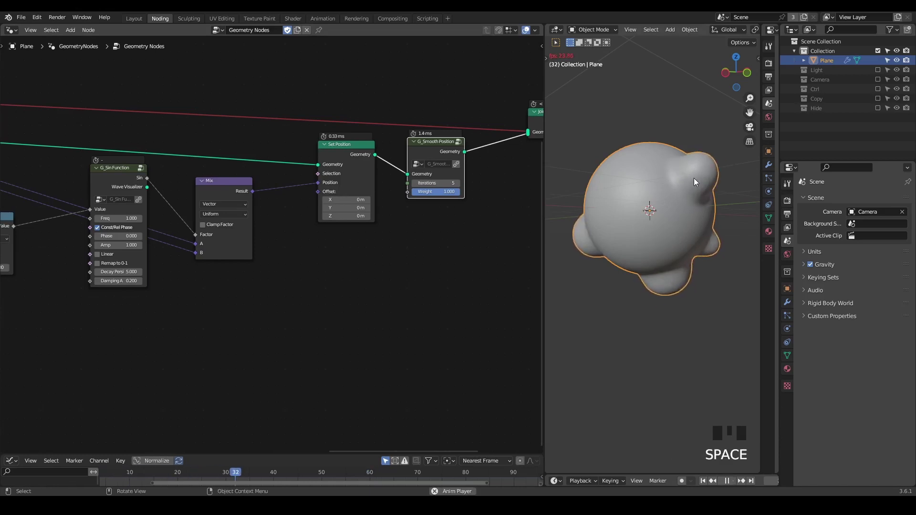
key("space")
key("space")
key("space")
left_click_drag(258, 271, 319, 212)
left_click(319, 212)
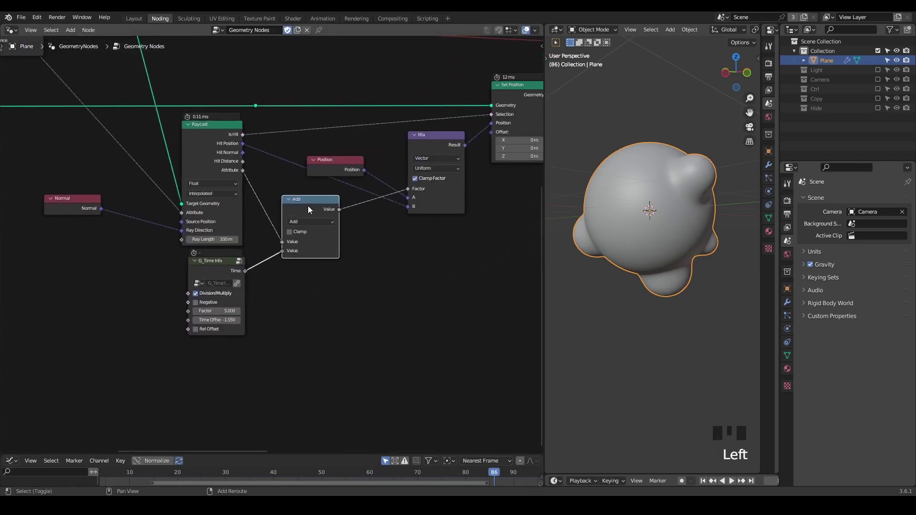
key("shift+d")
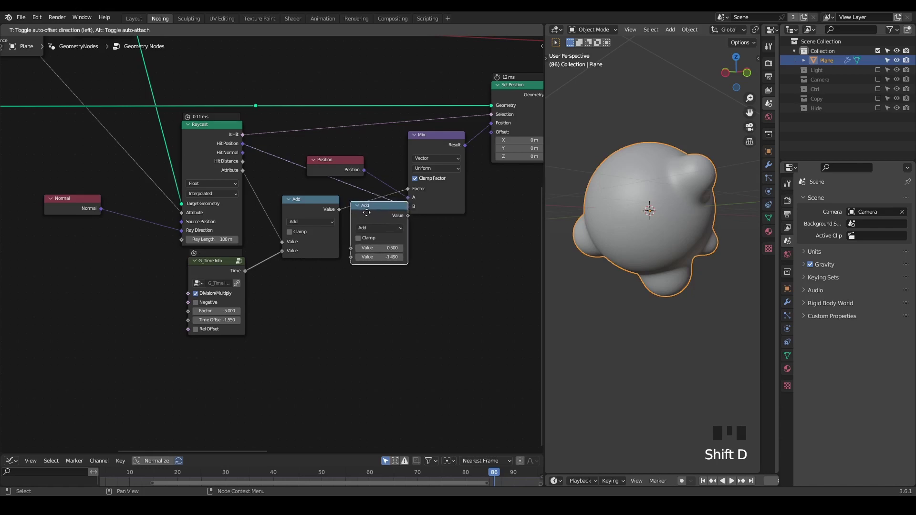
key("x")
middle_click(494, 215)
scroll("down", 3)
left_click_drag(288, 323, 321, 274)
scroll("up", 3)
scroll("down", 3)
left_click_drag(314, 284, 258, 217)
scroll("down", 3)
left_click(249, 179)
key("ctrl+x")
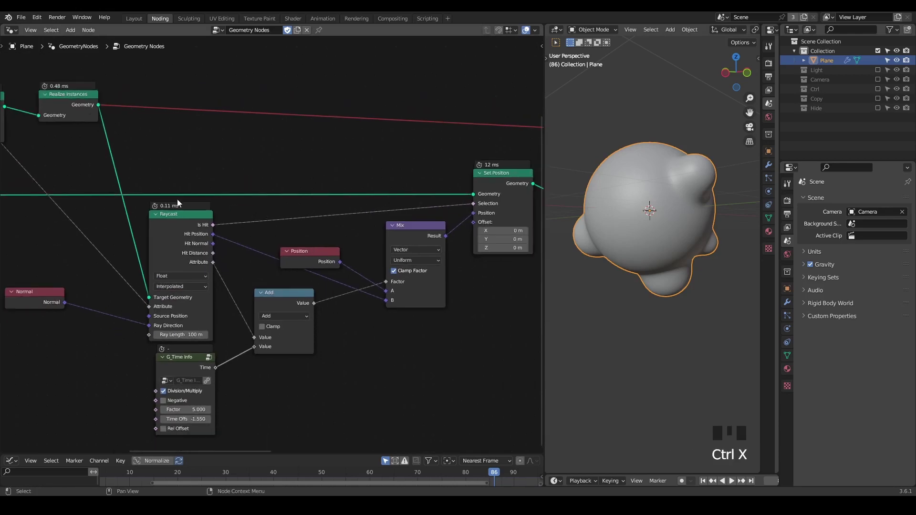
Step: Preview the Raycast hit outputs on the sphere through the Viewer node
left_click_drag(182, 202, 215, 185)
right_click(214, 185)
left_click(215, 199)
left_click(215, 233)
left_click(266, 201)
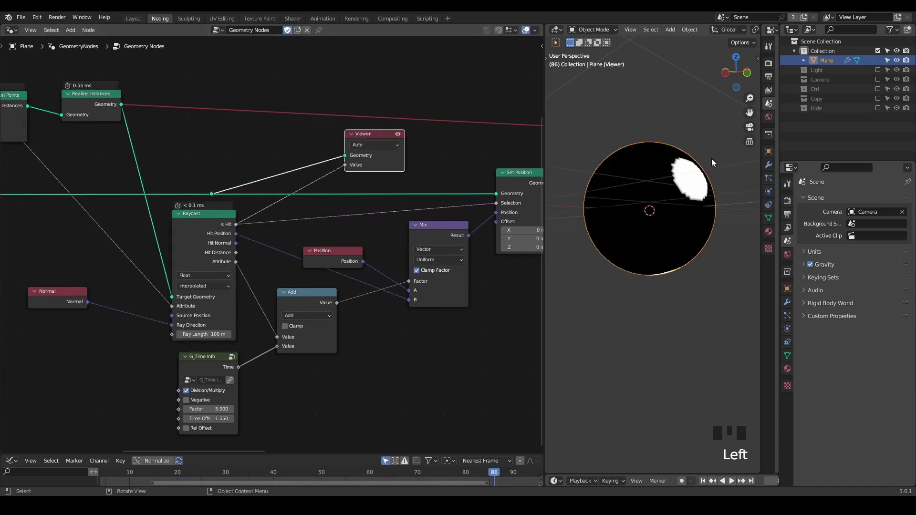
left_click_drag(700, 211, 238, 255)
left_click(238, 256)
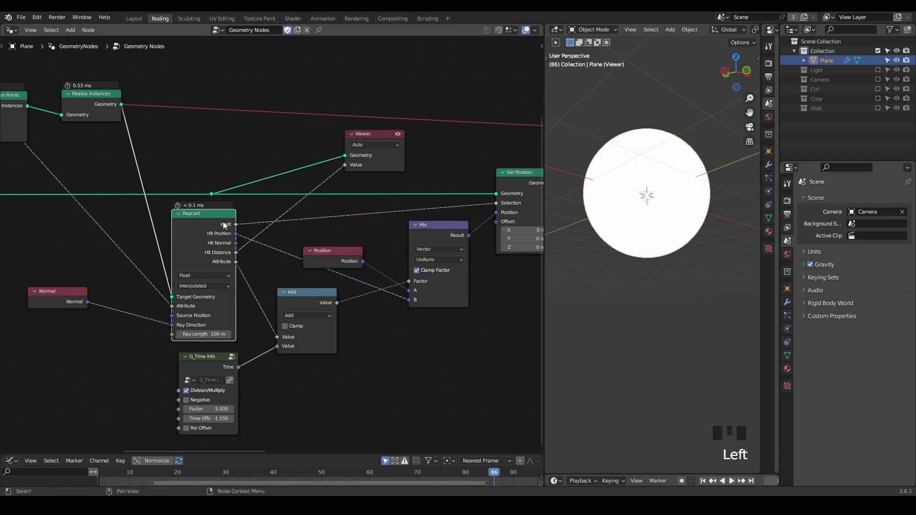
double_click(221, 228)
left_click(221, 228)
double_click(222, 229)
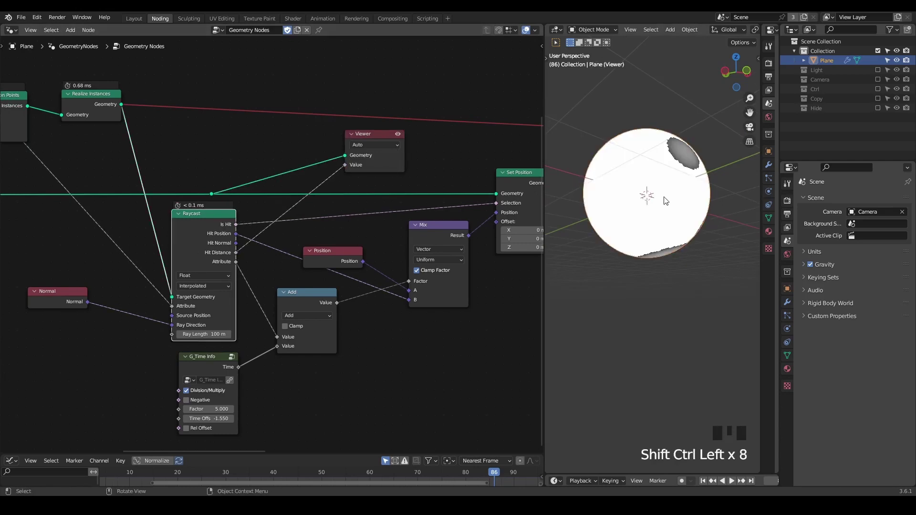
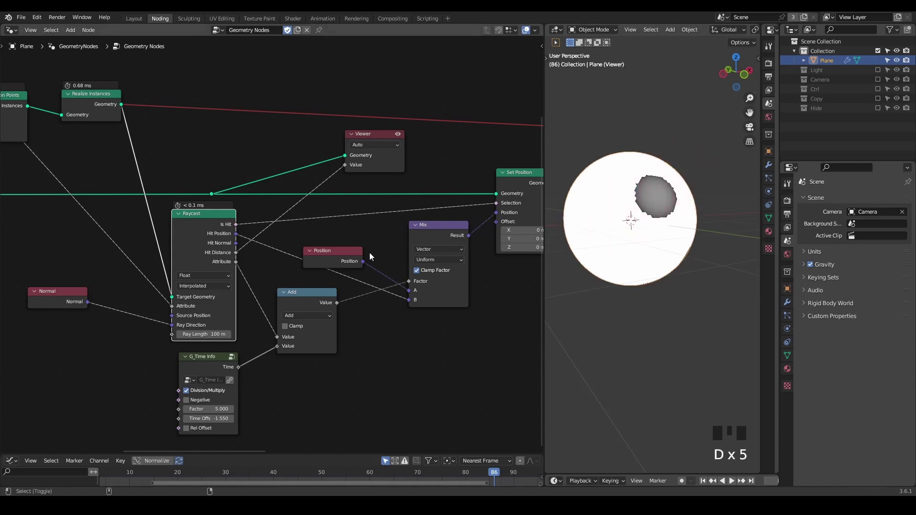
Step: Scale Hit Distance by a Multiply 0.5 node feeding the Viewer, then collapse the node
key("ctrl+shift+alt+q")
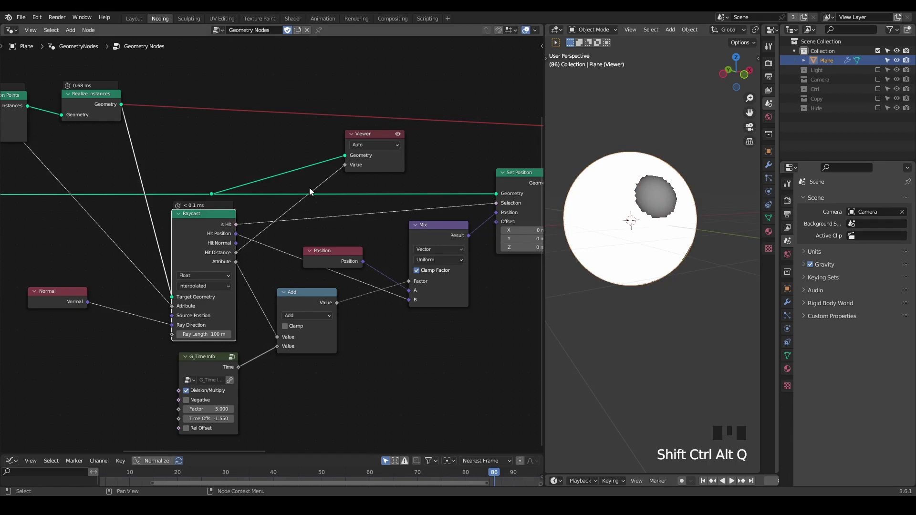
left_click(237, 257)
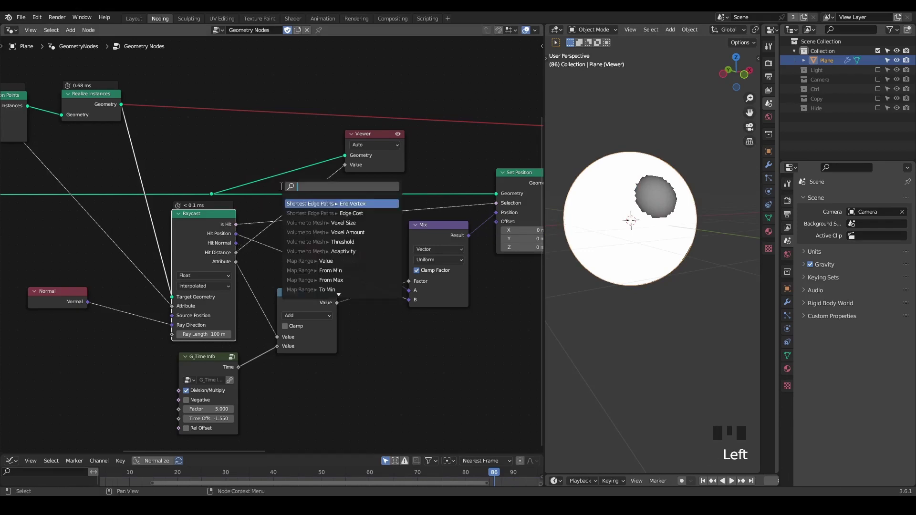
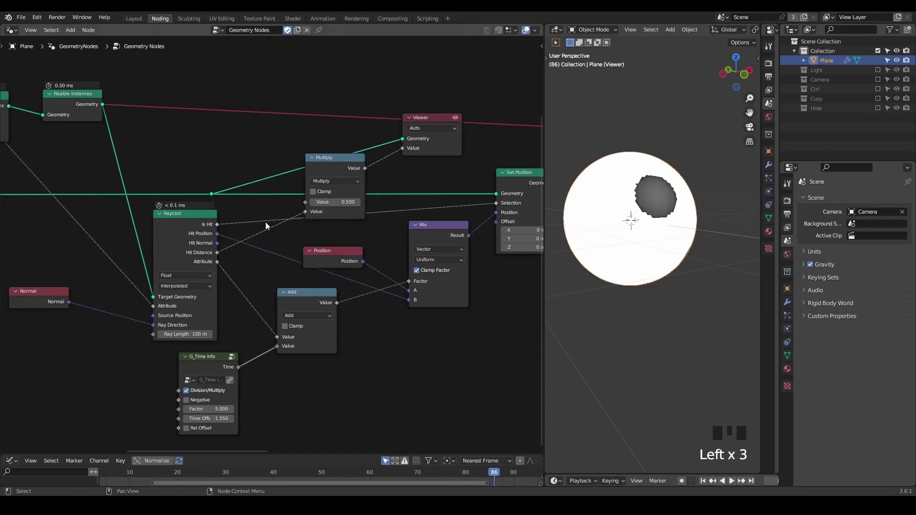
left_click_drag(215, 224, 224, 224)
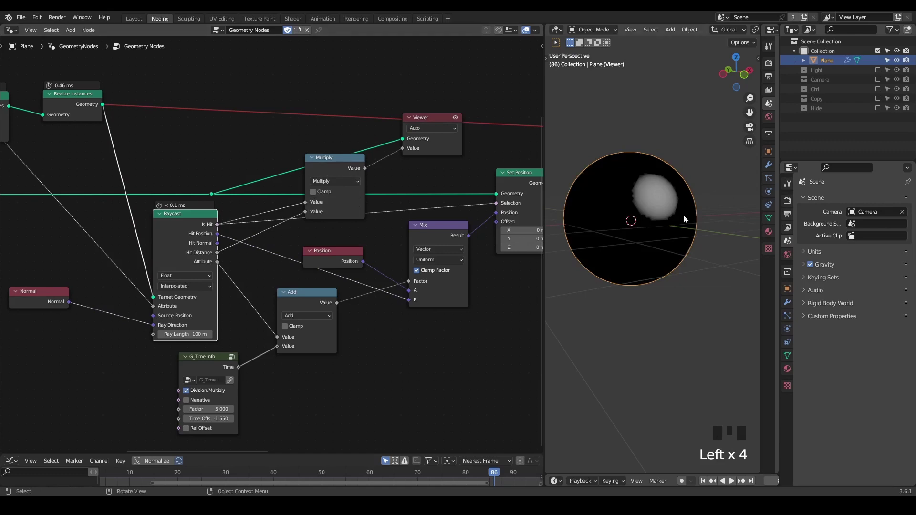
left_click_drag(644, 209, 313, 161)
left_click(313, 161)
left_click(331, 158)
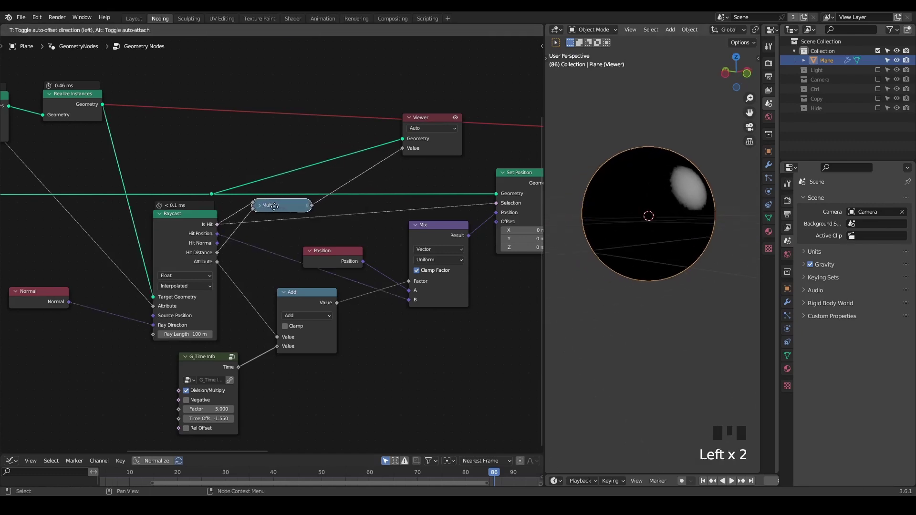
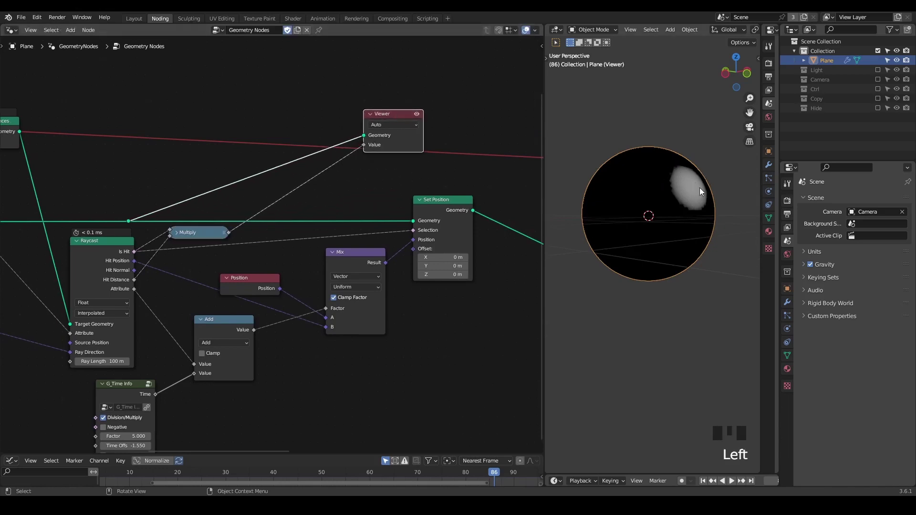
Step: Place a Store Named Attribute node before Set Position and move the Mix node aside
key("ctrl+a")
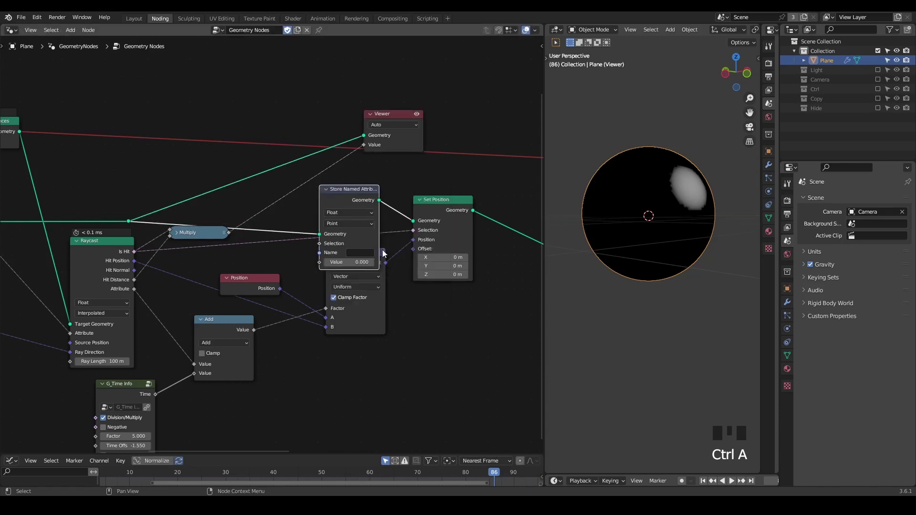
left_click(383, 261)
key("g")
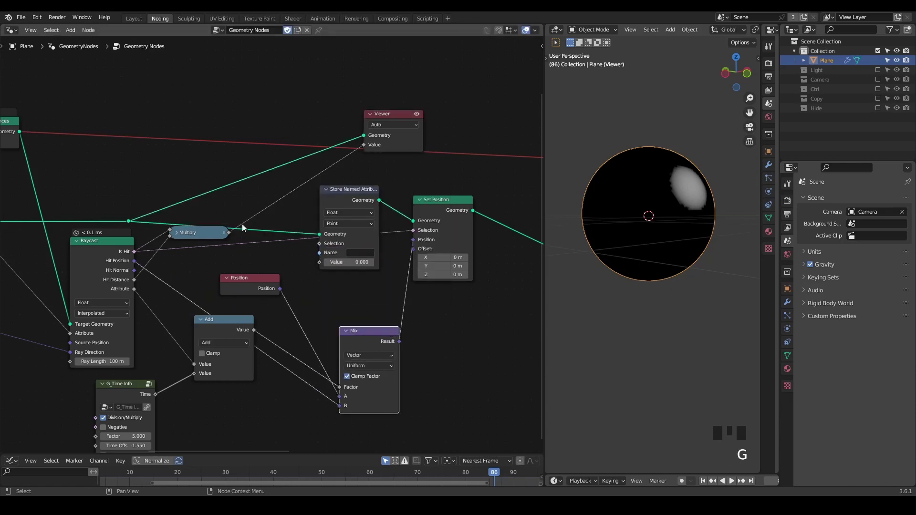
left_click(232, 232)
left_click(343, 194)
left_click_drag(342, 254, 391, 118)
key("x")
Step: Feed the halved hit distance into the stored attribute "C" and play the bulge animation
left_click_drag(442, 206, 274, 184)
scroll("down", 3)
left_click_drag(378, 174, 212, 236)
scroll("up", 3)
left_click_drag(212, 236, 396, 133)
key("shift+space")
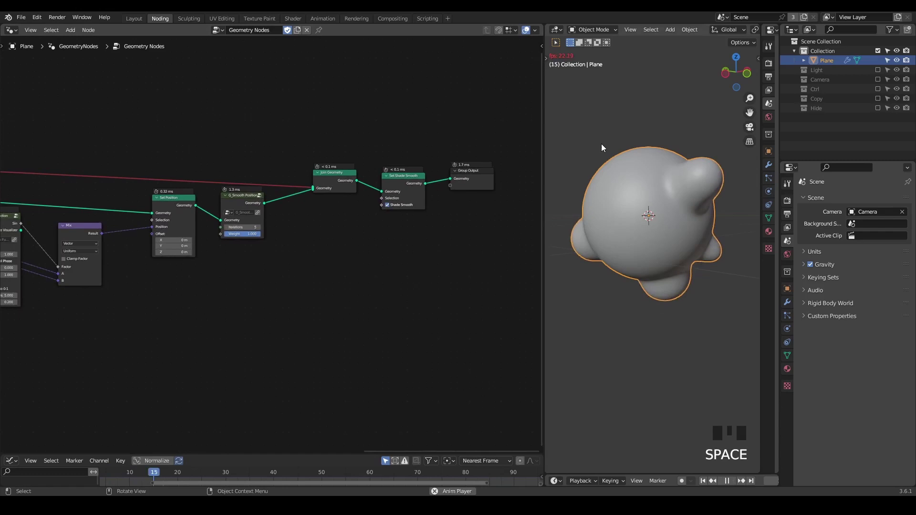
Step: Add a Set Material node just before the geometry output
key("space")
scroll("up", 3)
scroll("up", 3)
key("ctrl+a")
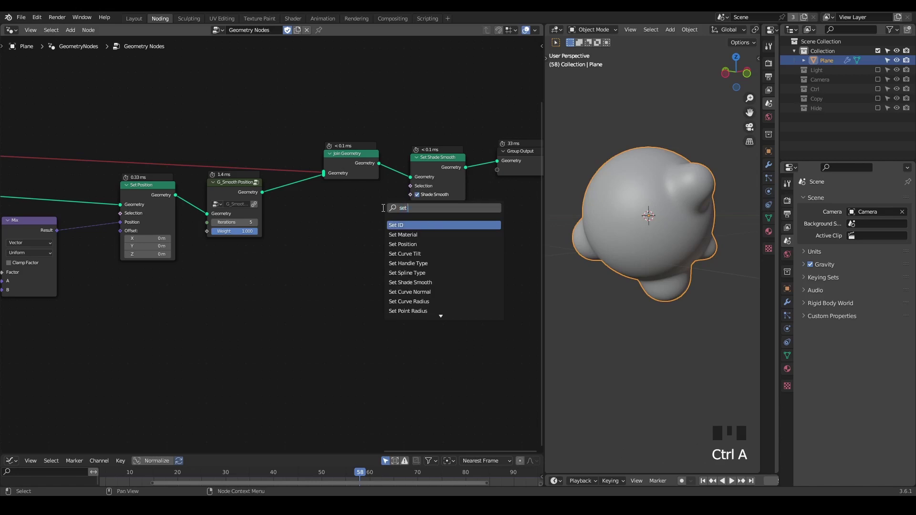
left_click(792, 373)
left_click(827, 247)
left_click_drag(823, 242, 361, 187)
left_click_drag(369, 192, 305, 256)
key("q")
Step: In a Shader Editor, add an Attribute node reading "C" and link its Color to the material surface
left_click_drag(284, 346, 234, 305)
key("ctrl+a")
key("t")
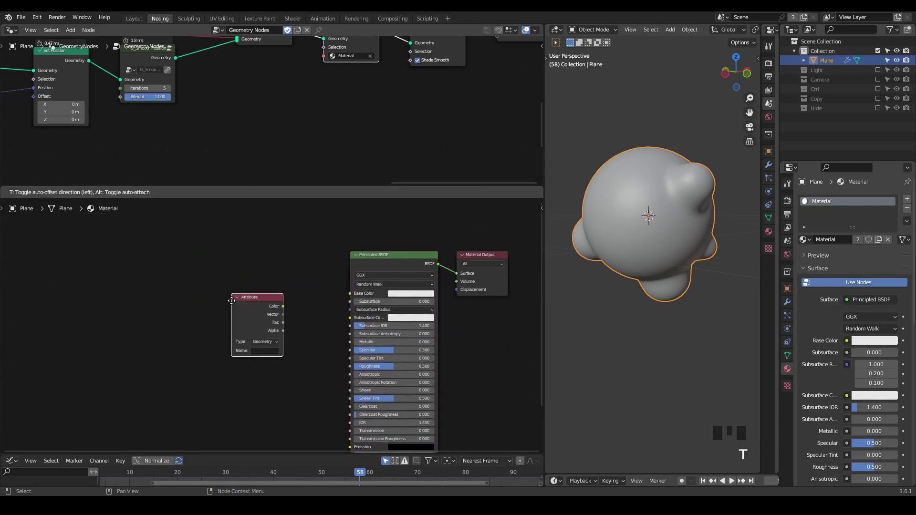
left_click_drag(256, 300, 308, 284)
left_click(230, 253)
key("z")
left_click_drag(636, 232, 254, 265)
left_click(254, 265)
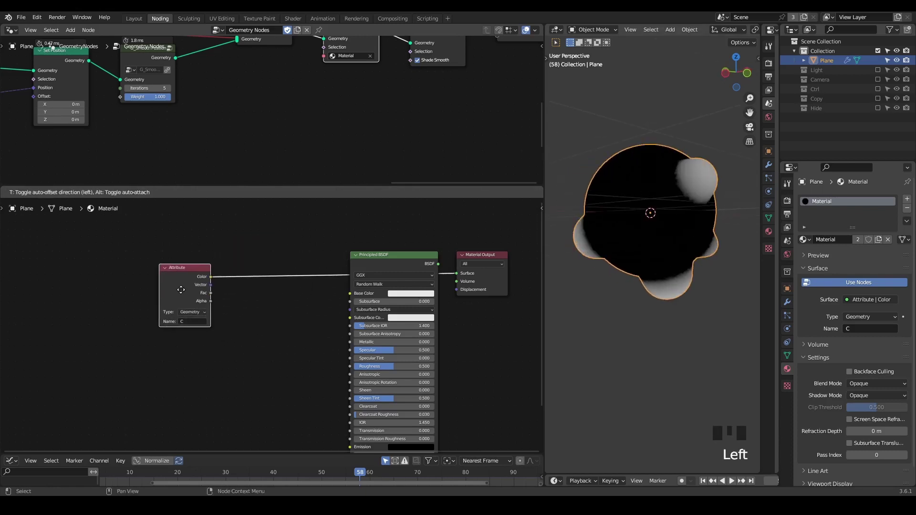
Step: Mix black and red by attribute "C" into Base Color and lower roughness to 0.436
left_click_drag(206, 278, 225, 290)
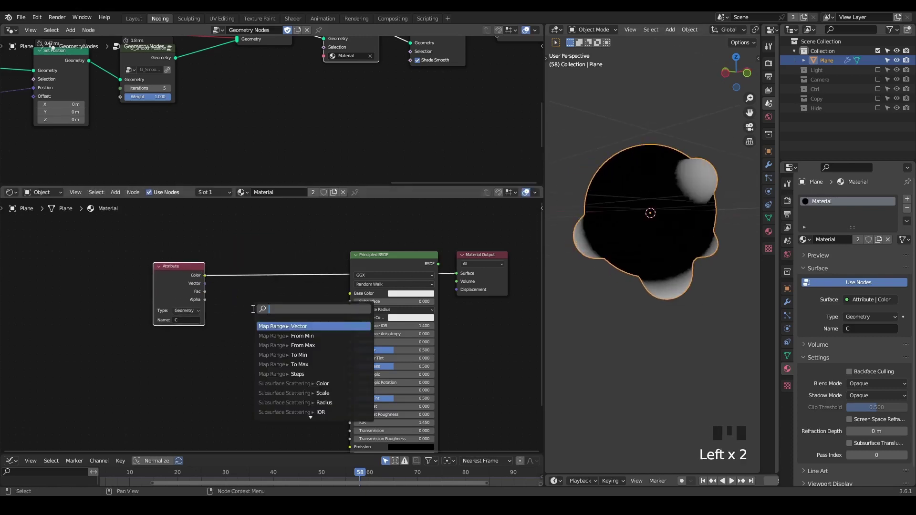
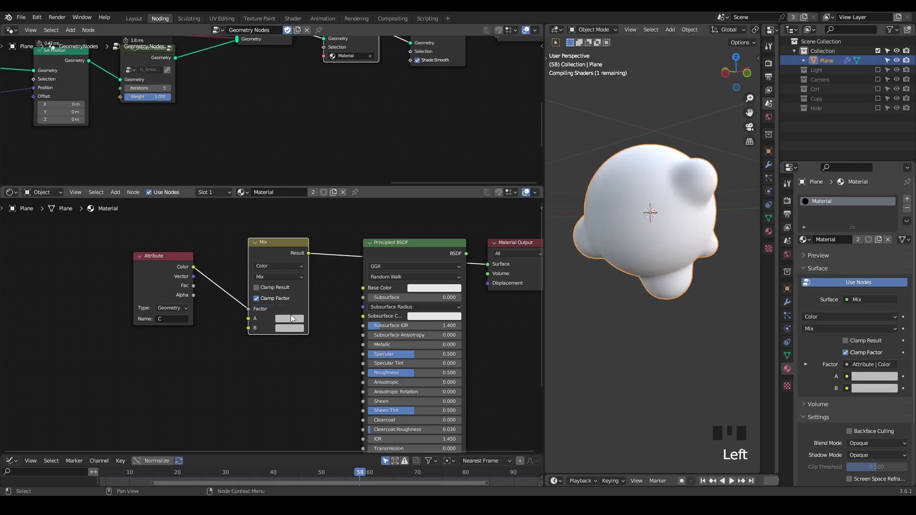
left_click(295, 317)
left_click(314, 346)
left_click(288, 331)
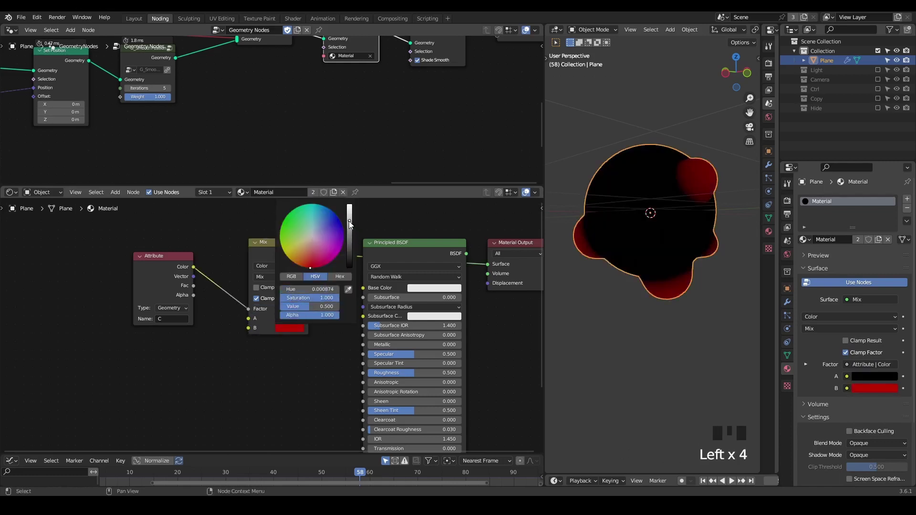
left_click_drag(309, 257, 348, 270)
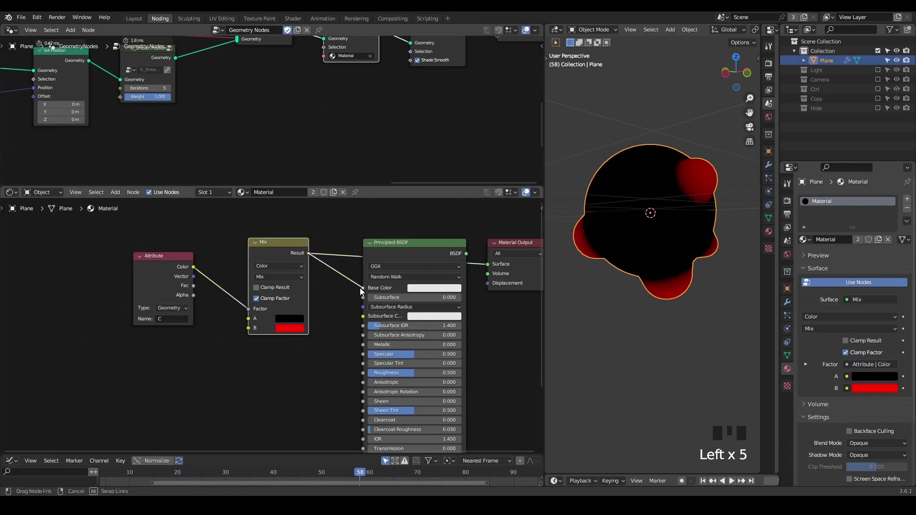
left_click(416, 251)
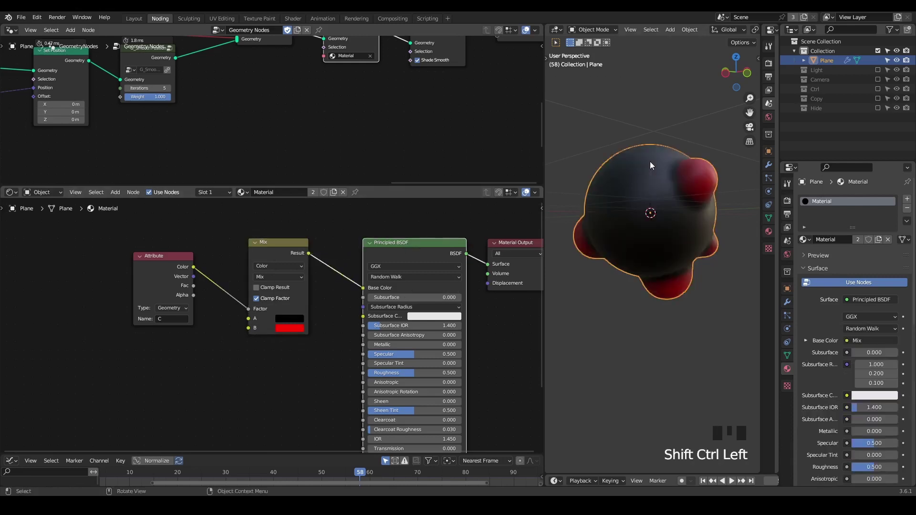
left_click_drag(653, 219, 389, 239)
left_click_drag(389, 238, 418, 408)
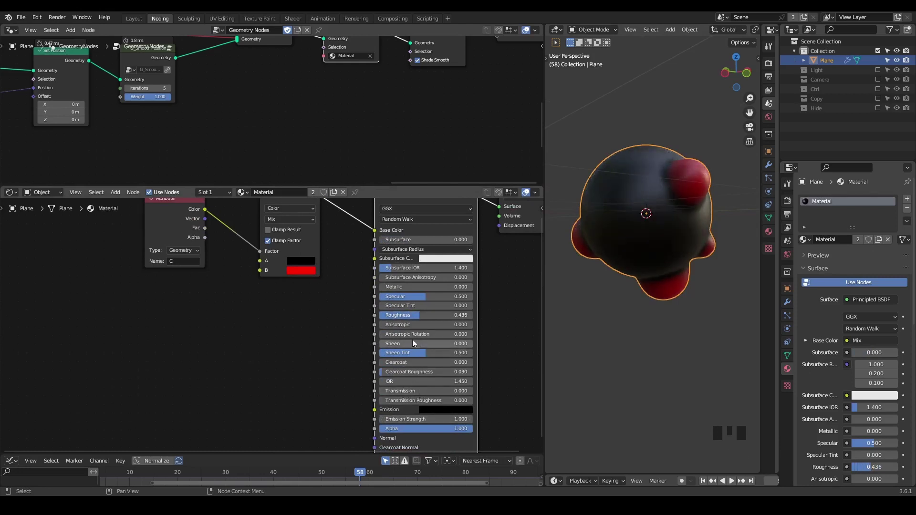
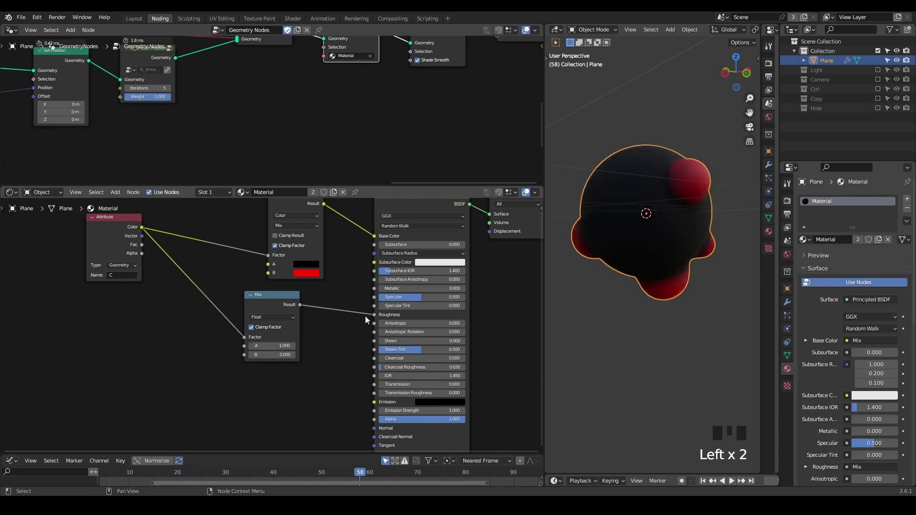
Step: Add a Color Ramp node after the Attribute "C" node in the material
left_click_drag(649, 237, 624, 241)
scroll("up", 3)
left_click_drag(633, 223, 263, 324)
left_click(263, 328)
left_click(264, 328)
left_click(118, 235)
left_click_drag(103, 235, 114, 258)
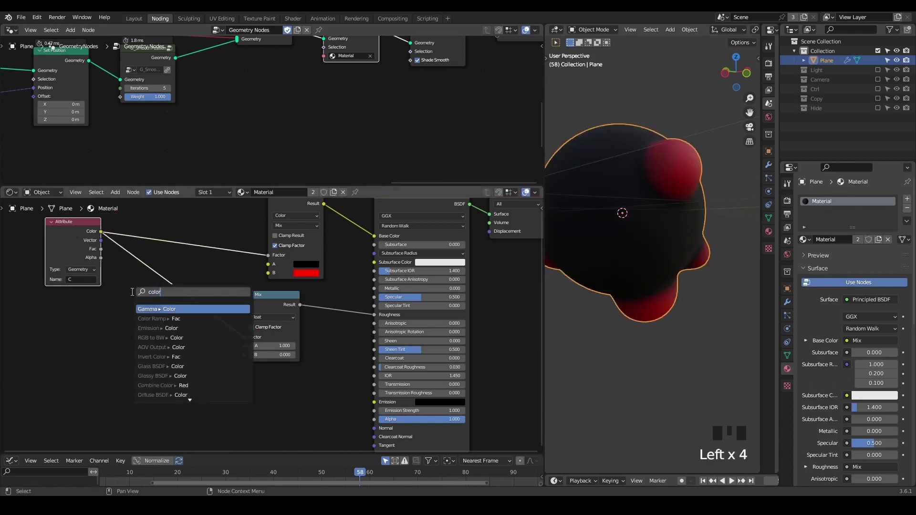
left_click(166, 300)
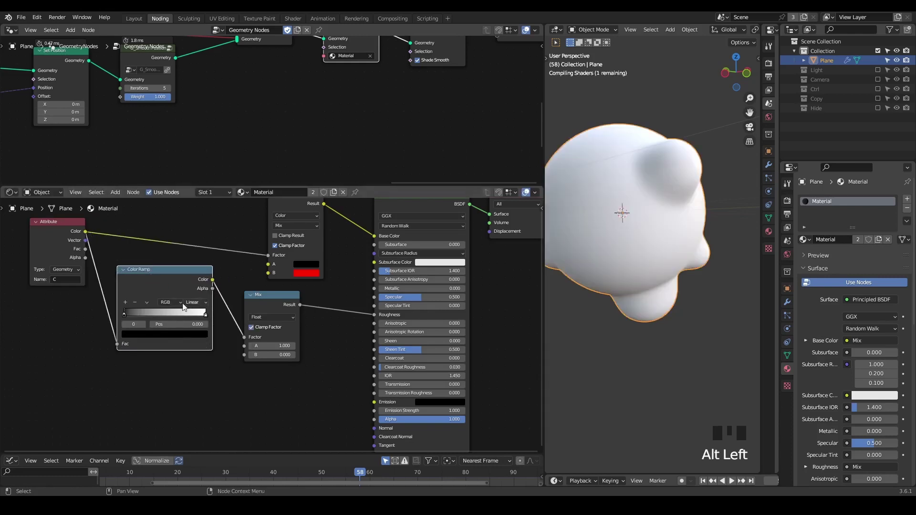
Step: Feed the ramp into the roughness and colour mixes and slide its stop to 0.386 for crisp edges
left_click_drag(208, 317, 640, 197)
left_click_drag(640, 198, 660, 133)
left_click_drag(648, 154, 670, 137)
key("d")
left_click_drag(671, 135, 680, 173)
key("d")
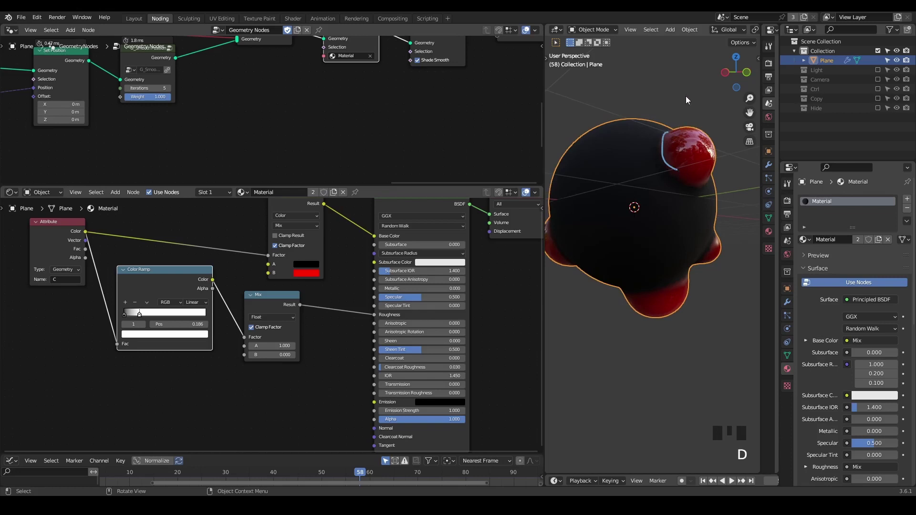
Step: Set the Mix Color A to white so the sphere body is white with red bulges
left_click_drag(392, 246, 281, 284)
left_click(281, 284)
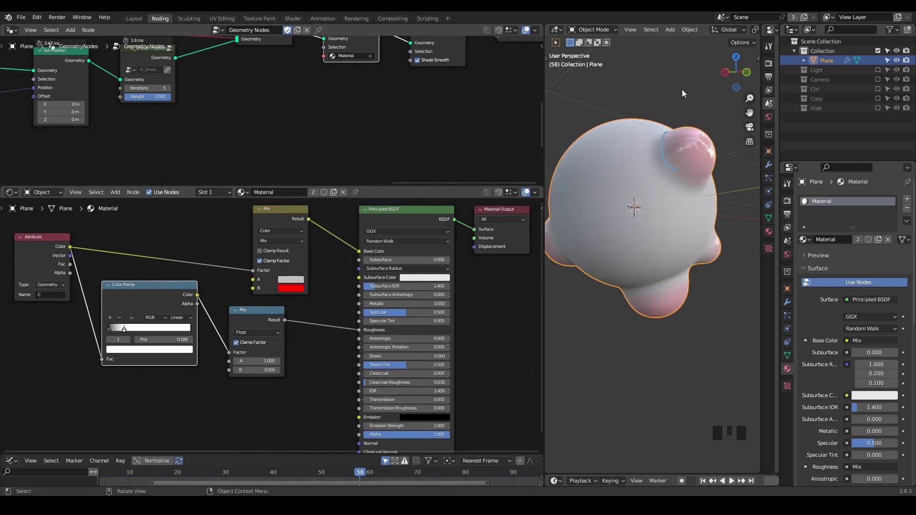
left_click(674, 85)
left_click(153, 303)
left_click(198, 301)
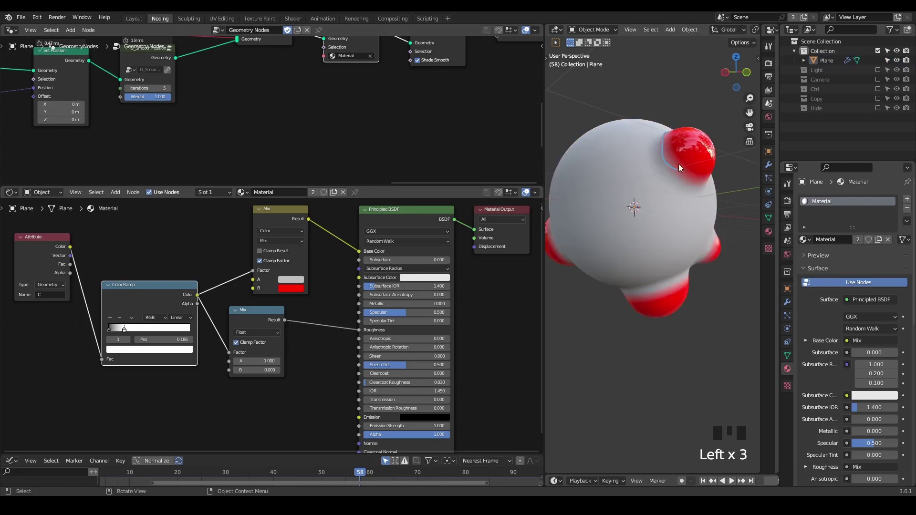